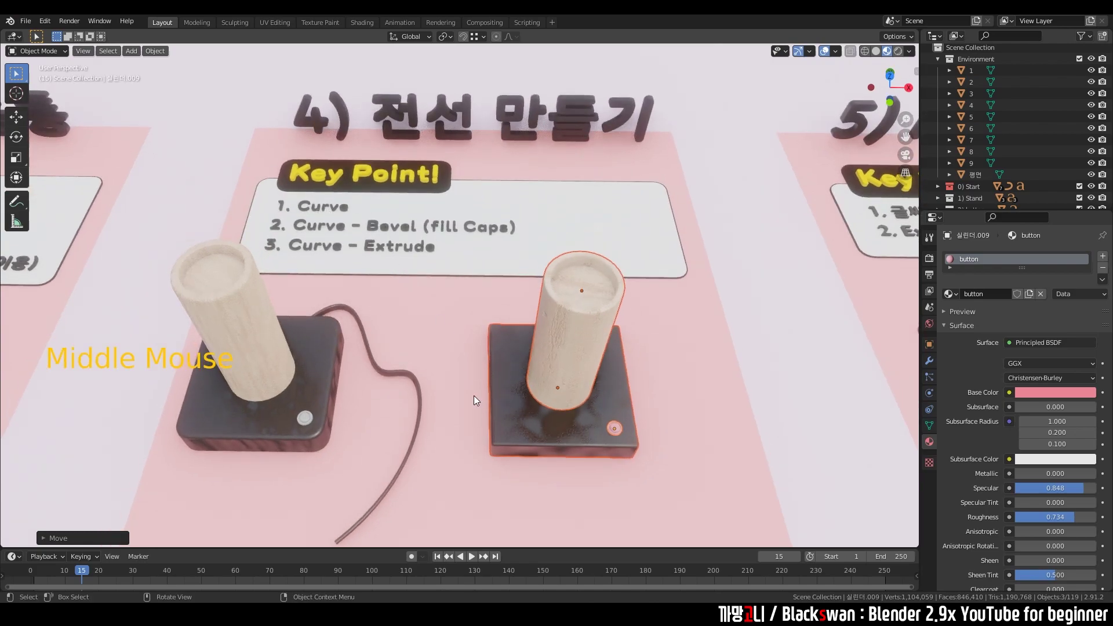
# Step: Add a curve beside the stand and pull its control points into an arc from the base onto the floor
pyautogui.middleClick(448, 383)
pyautogui.click(613, 368)
pyautogui.rightClick(498, 452)
pyautogui.press('shift+a')
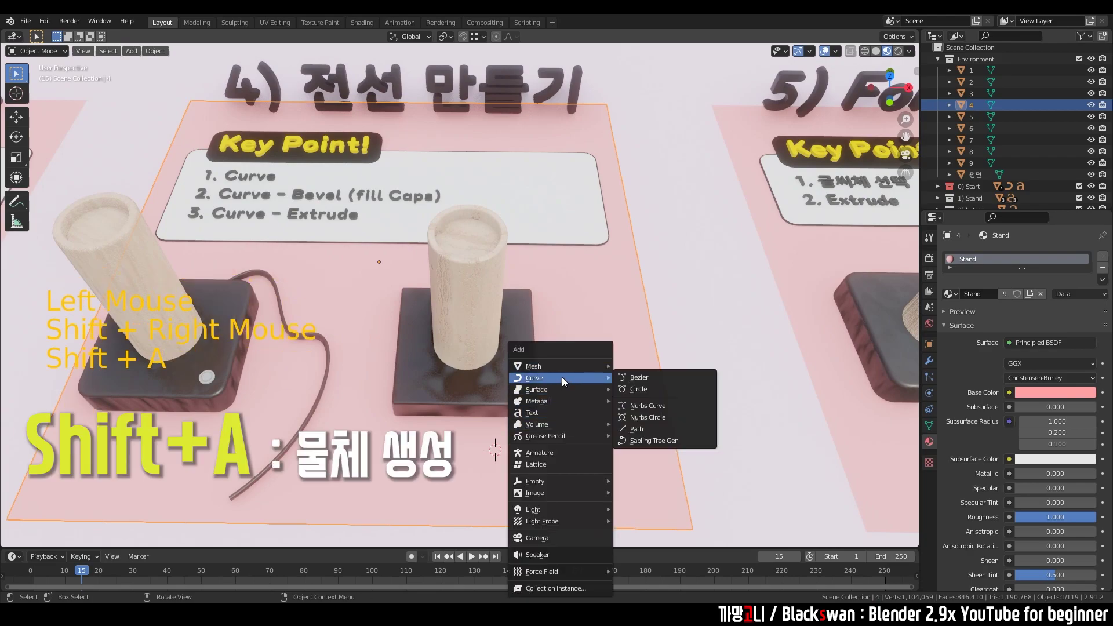
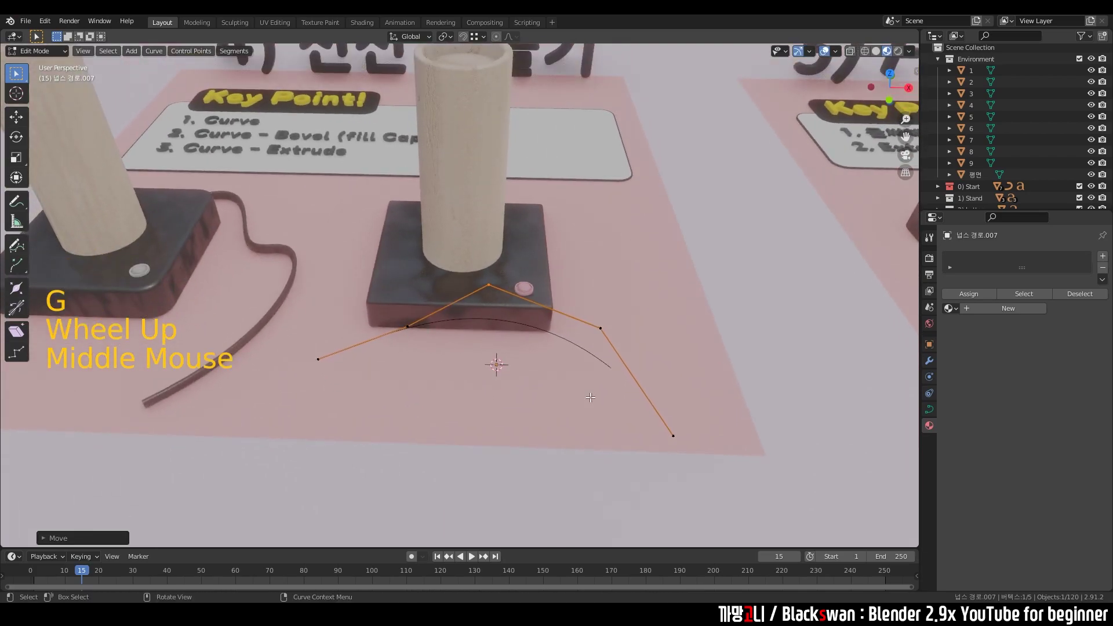
pyautogui.press('Tab')
pyautogui.press('g')
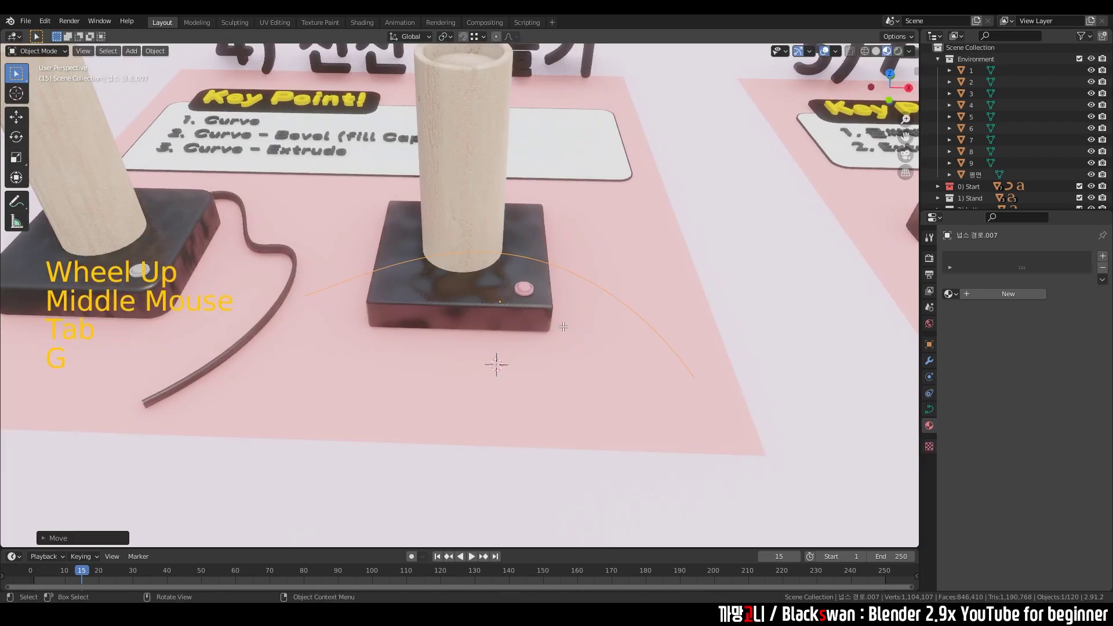
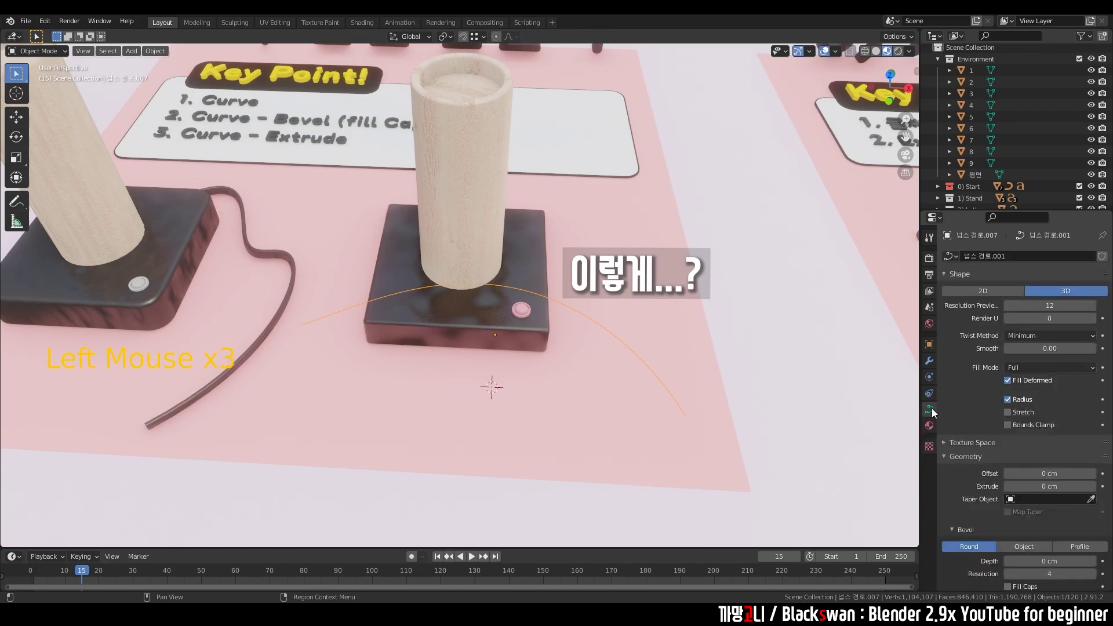
# Step: Give the curve 0.8 cm extrude, 0.3 cm bevel depth and filled caps, checking its ends
pyautogui.scroll(-3)
pyautogui.scroll(-3)
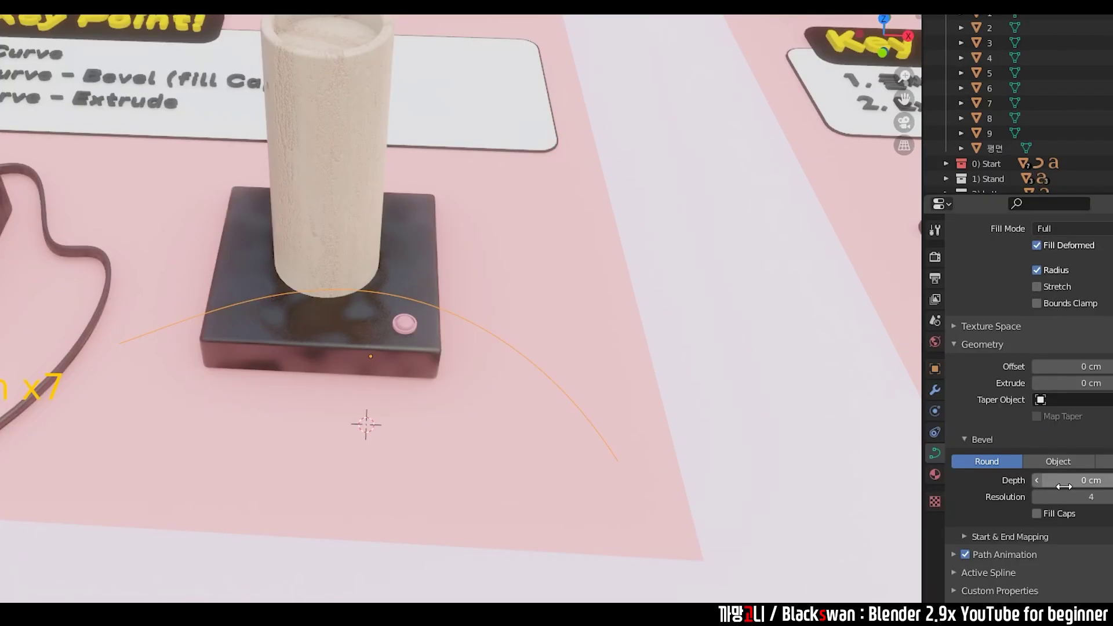
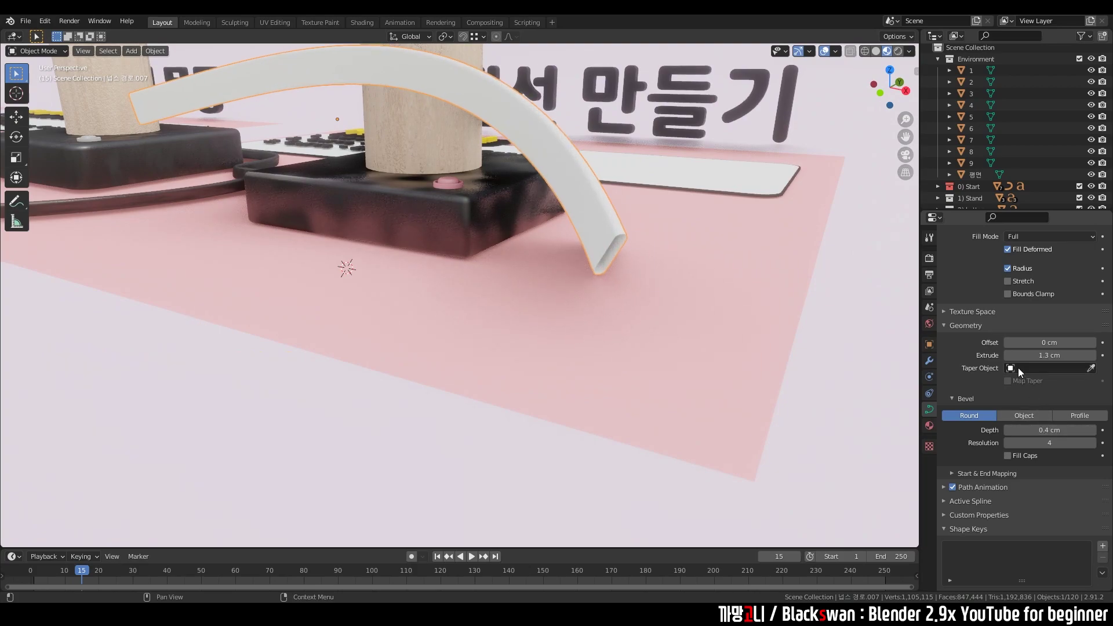
pyautogui.click(1011, 359)
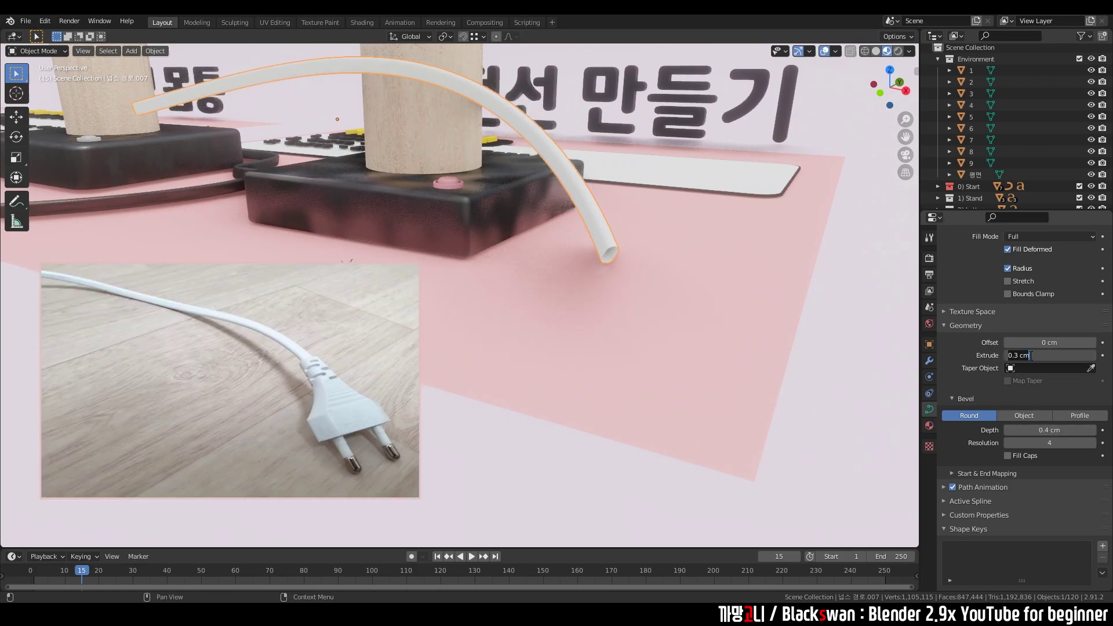
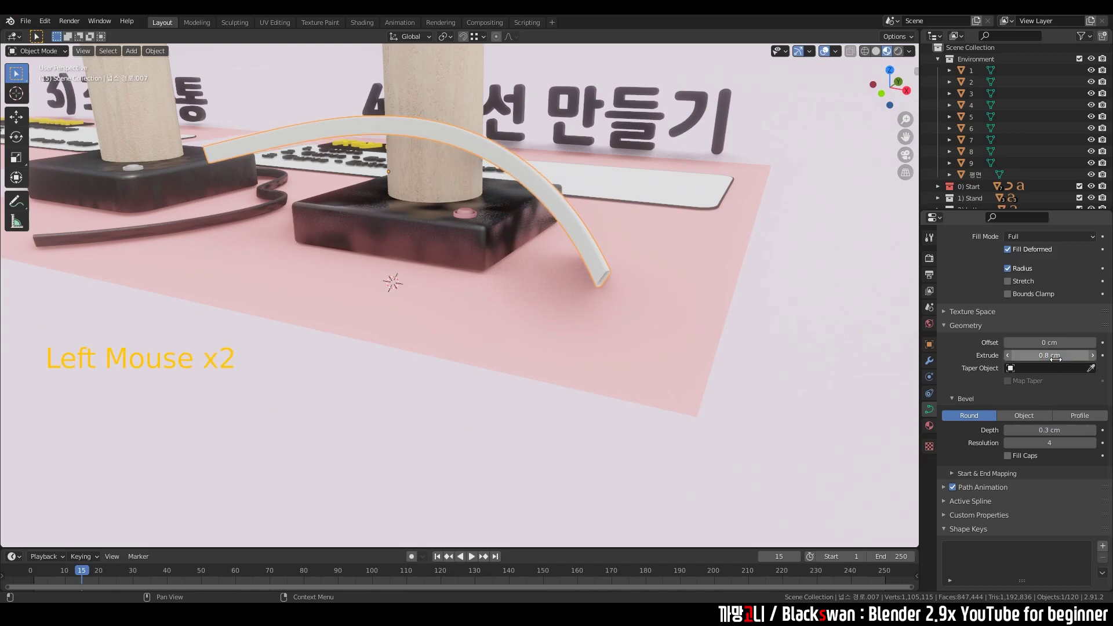
pyautogui.middleClick(526, 327)
pyautogui.middleClick(543, 377)
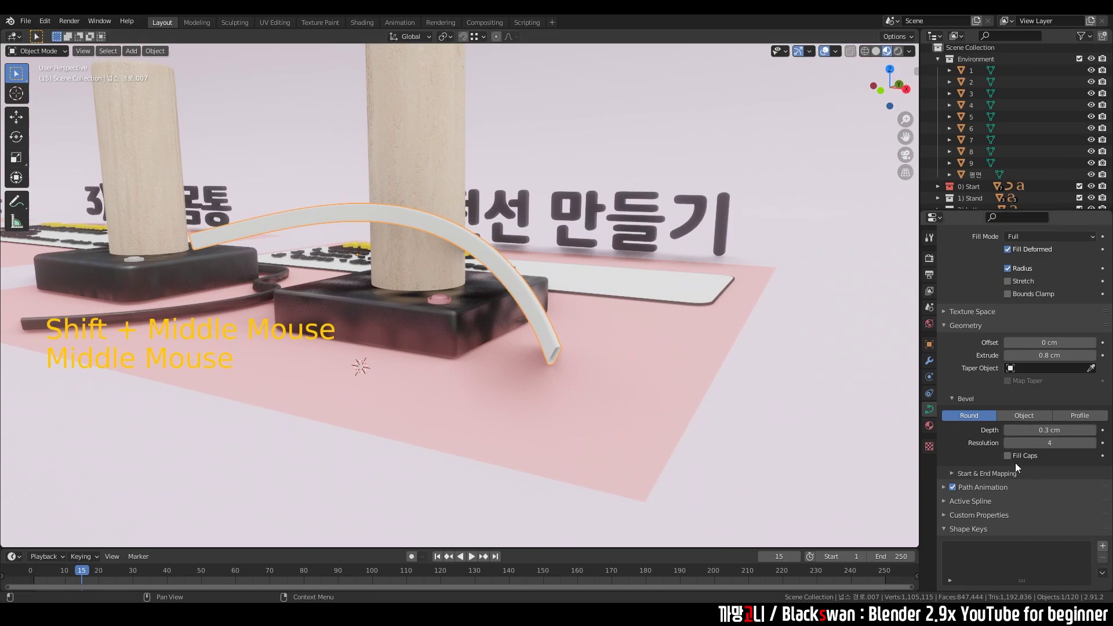
pyautogui.scroll(3)
pyautogui.middleClick(584, 420)
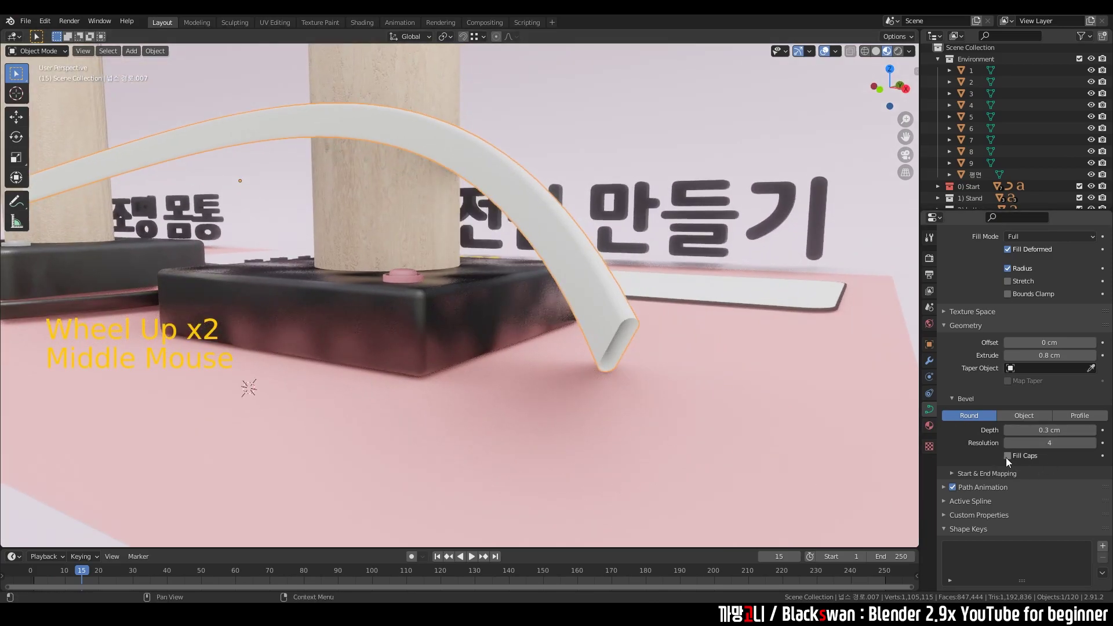
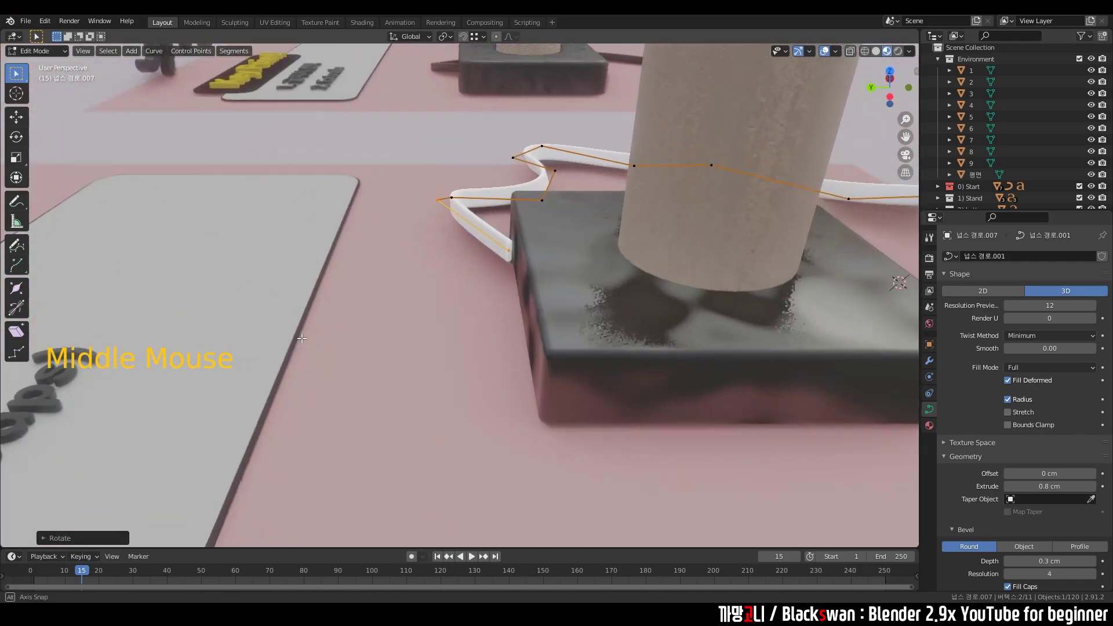
# Step: Extrude, rotate and move the cord's points so it wraps the base and waves across the floor
pyautogui.press('r')
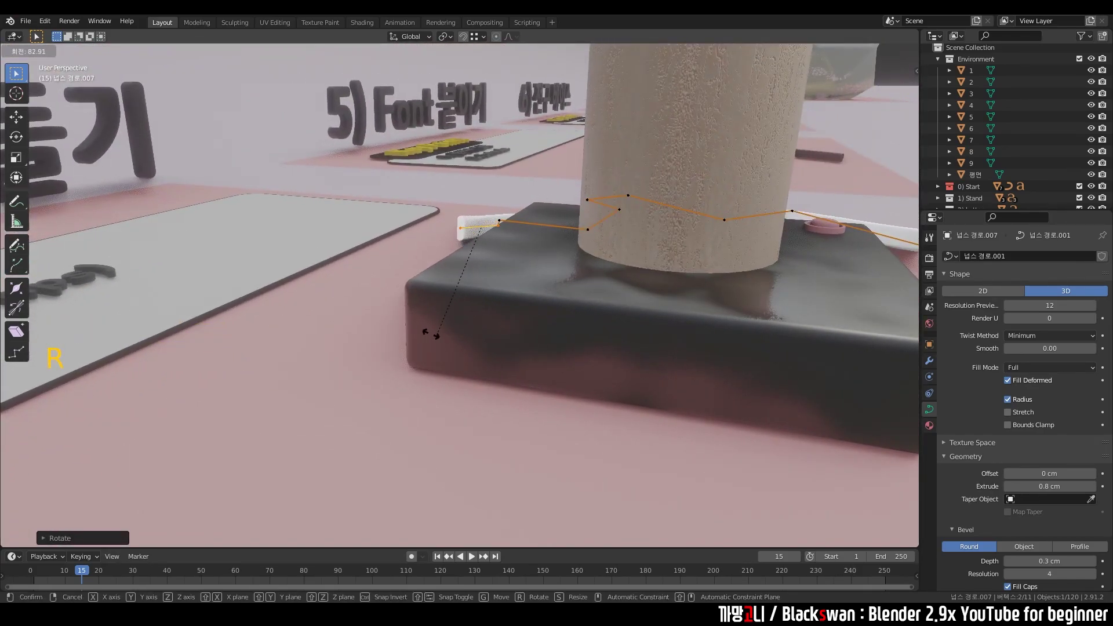
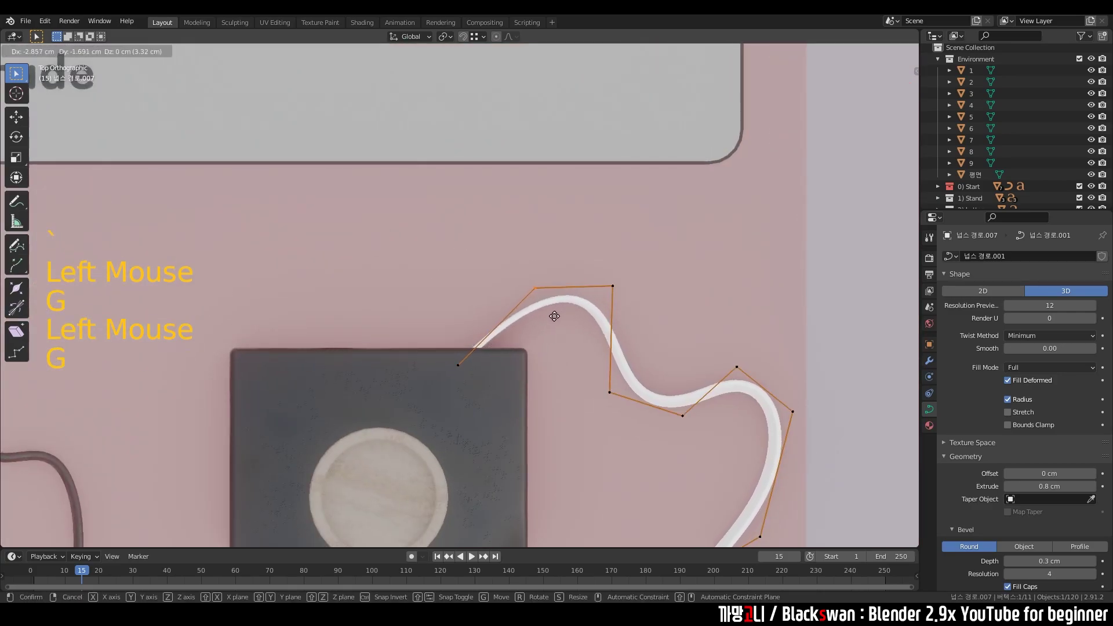
pyautogui.press('Tab')
pyautogui.scroll(-3)
pyautogui.middleClick(586, 378)
pyautogui.scroll(3)
pyautogui.click(581, 369)
pyautogui.scroll(-3)
pyautogui.click(606, 320)
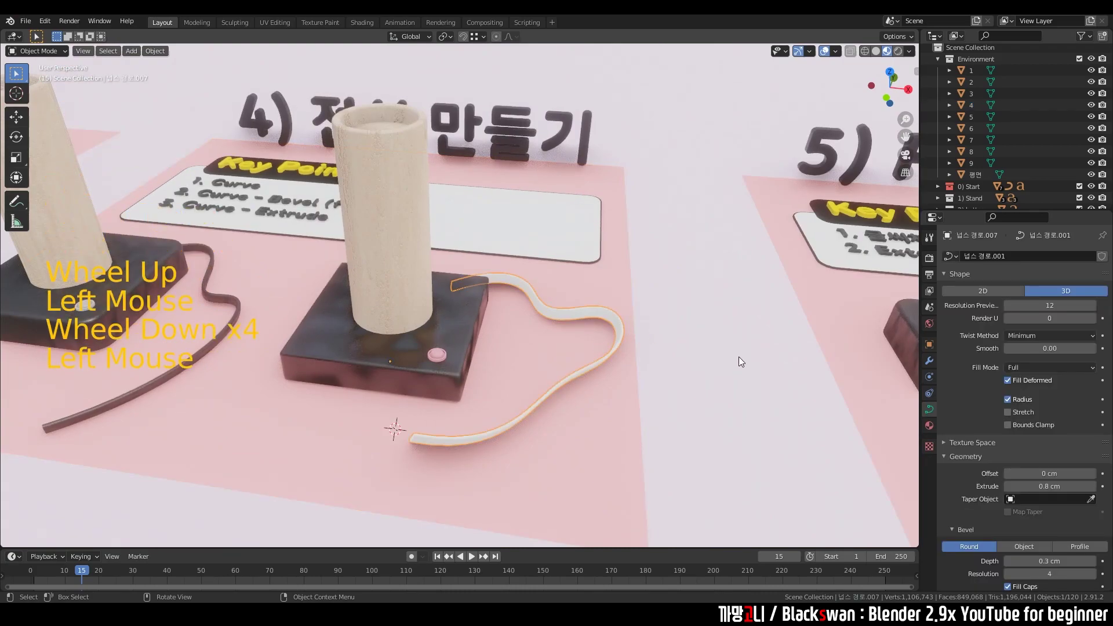
# Step: Slim the cord's extrude to 0.5 cm and create a new material for it
pyautogui.scroll(3)
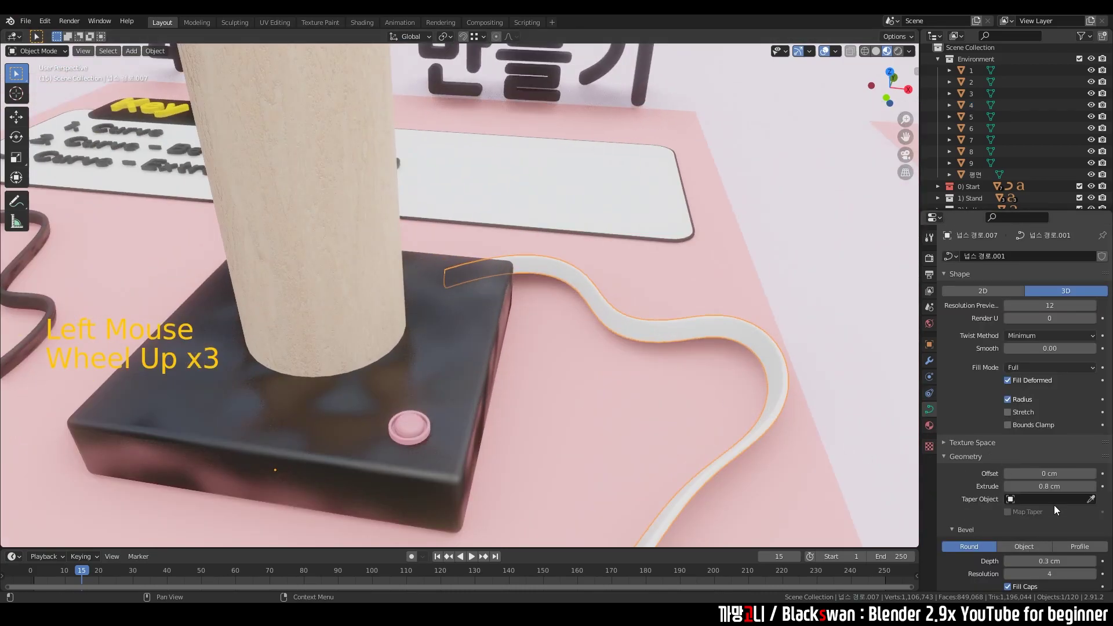
pyautogui.scroll(-3)
pyautogui.click(1011, 472)
pyautogui.press('ctrl+z')
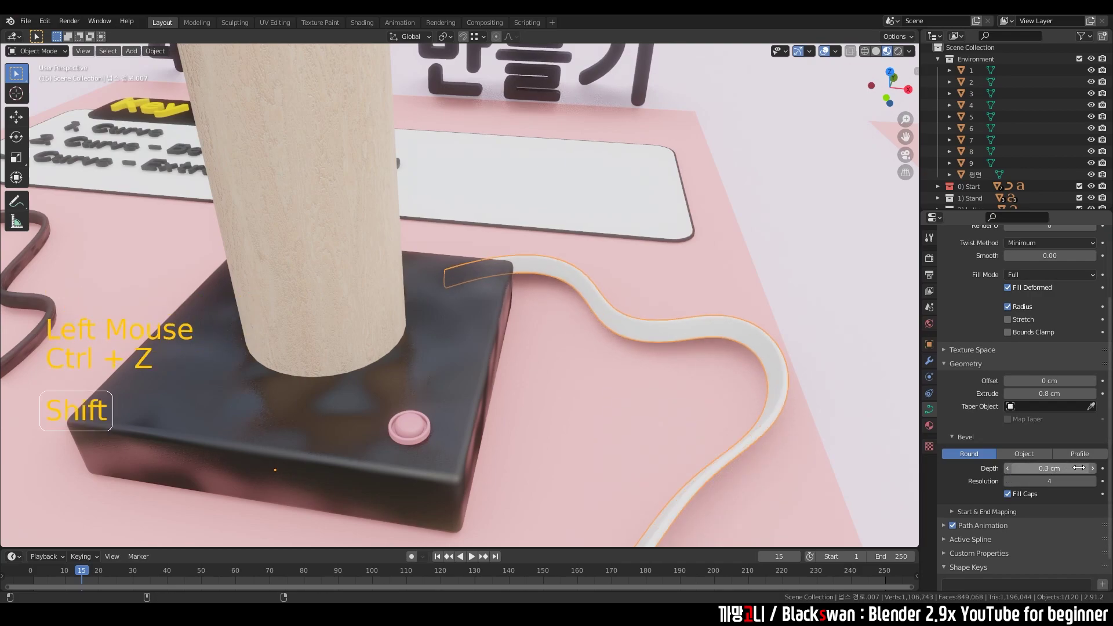
pyautogui.click(1013, 393)
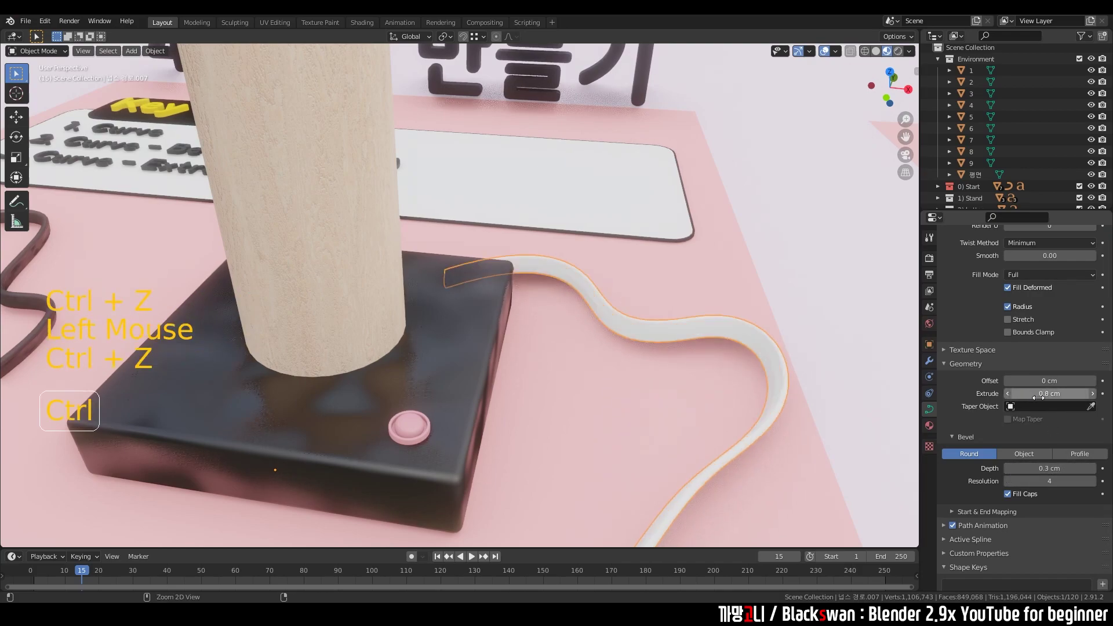
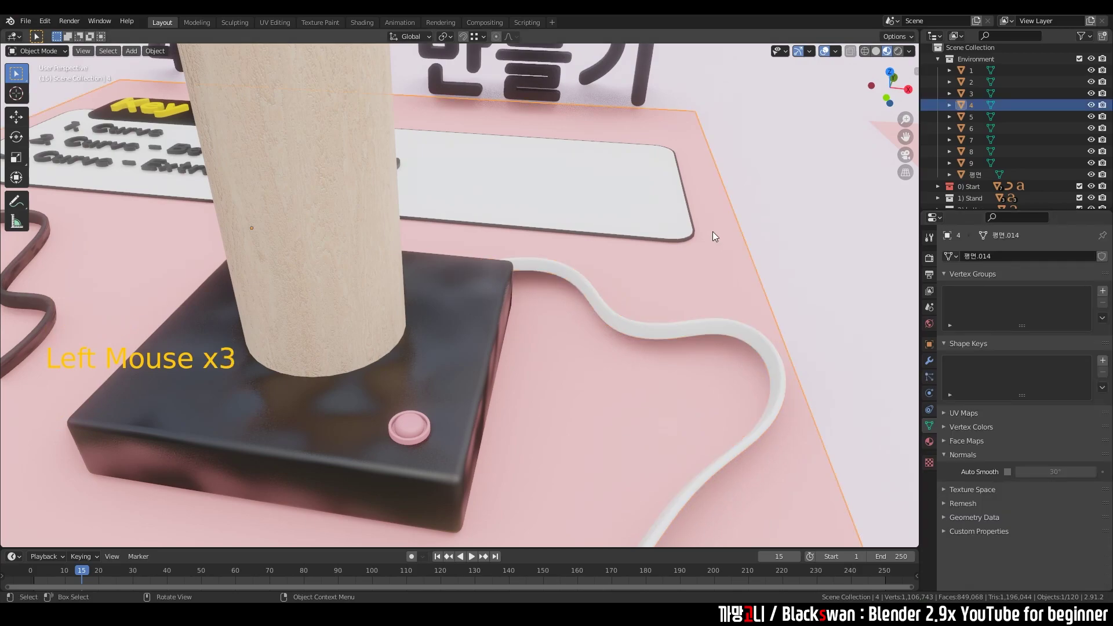
pyautogui.scroll(-3)
pyautogui.click(617, 318)
pyautogui.click(931, 430)
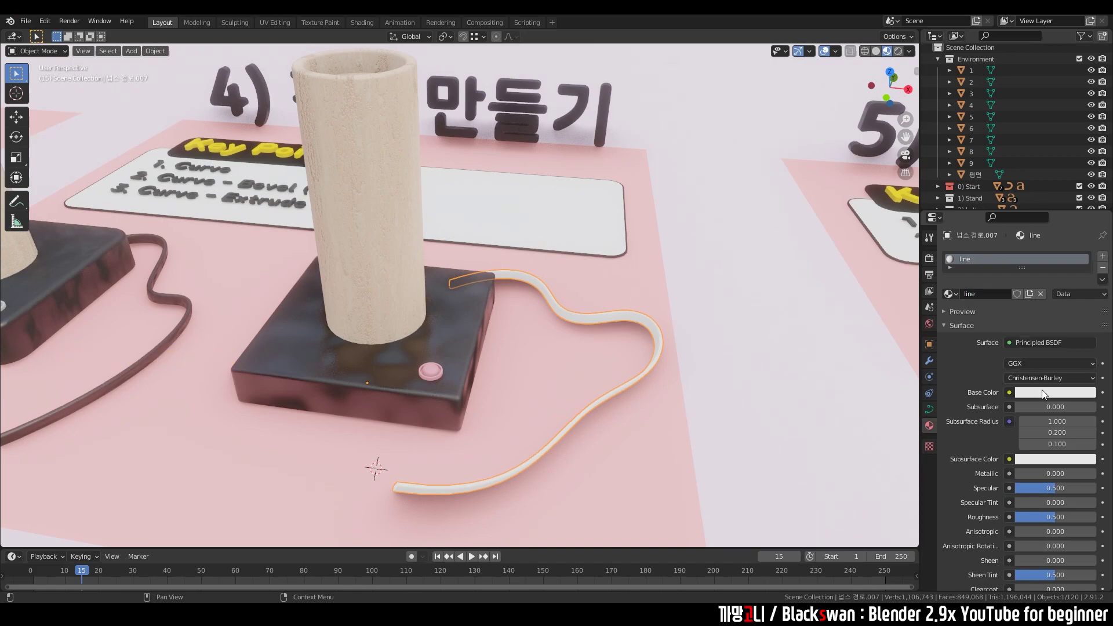
# Step: Make the 'line' material black with specular 0.762 and roughness 0.514
pyautogui.click(1044, 395)
pyautogui.click(791, 363)
pyautogui.scroll(3)
pyautogui.middleClick(696, 351)
pyautogui.click(648, 341)
pyautogui.middleClick(661, 338)
pyautogui.click(1054, 520)
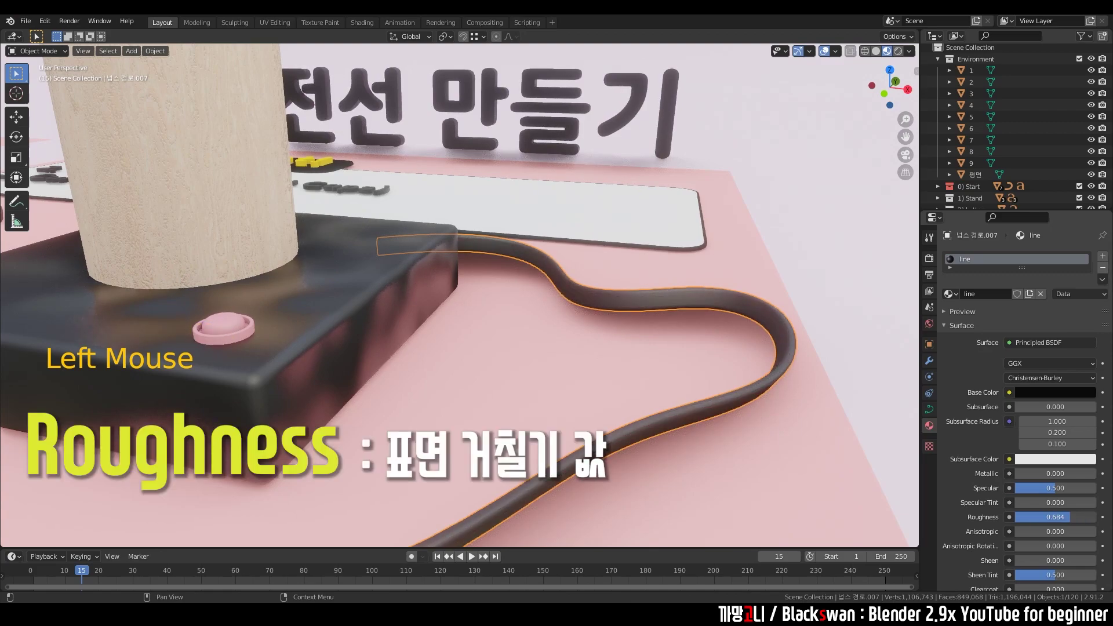
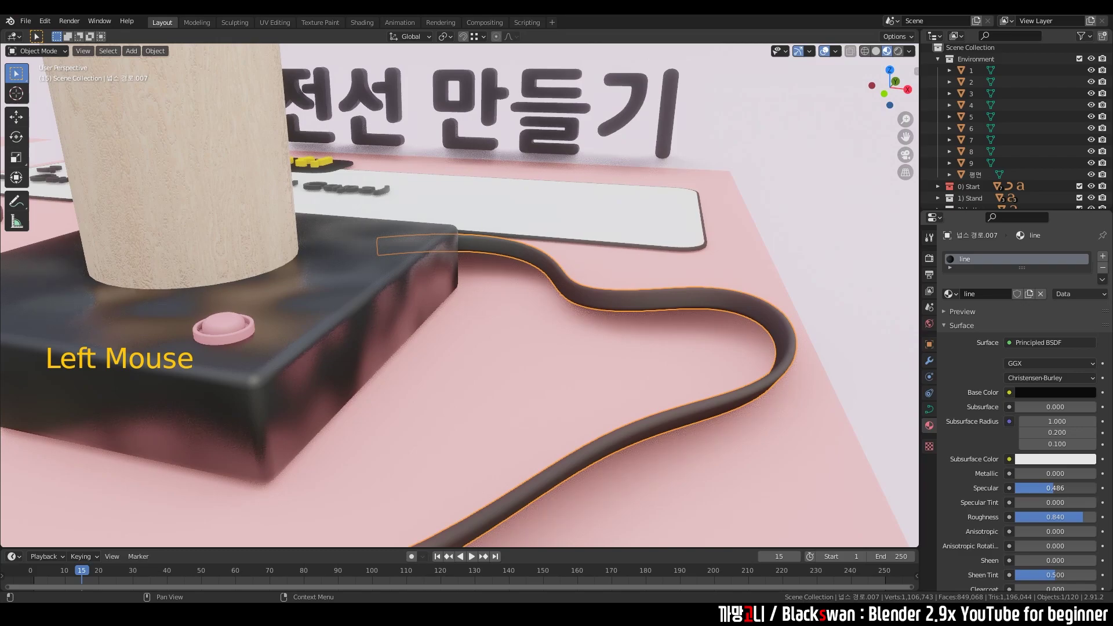
# Step: Compare the cord against the pink floor's material while orbiting around the stand and displays
pyautogui.click(835, 349)
pyautogui.scroll(-3)
pyautogui.middleClick(691, 345)
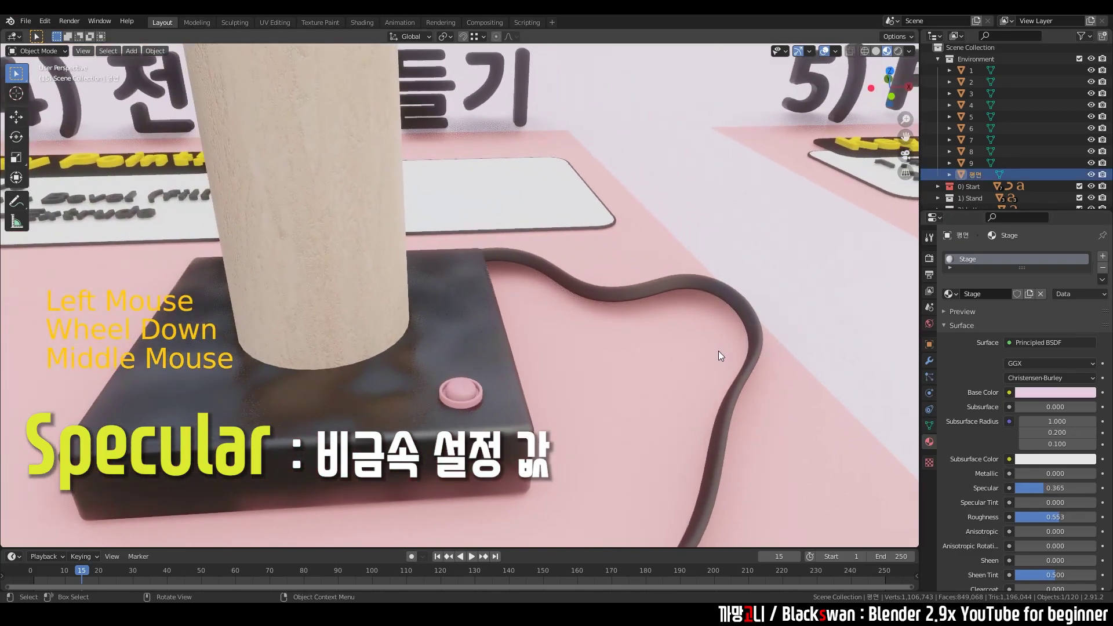
pyautogui.scroll(-3)
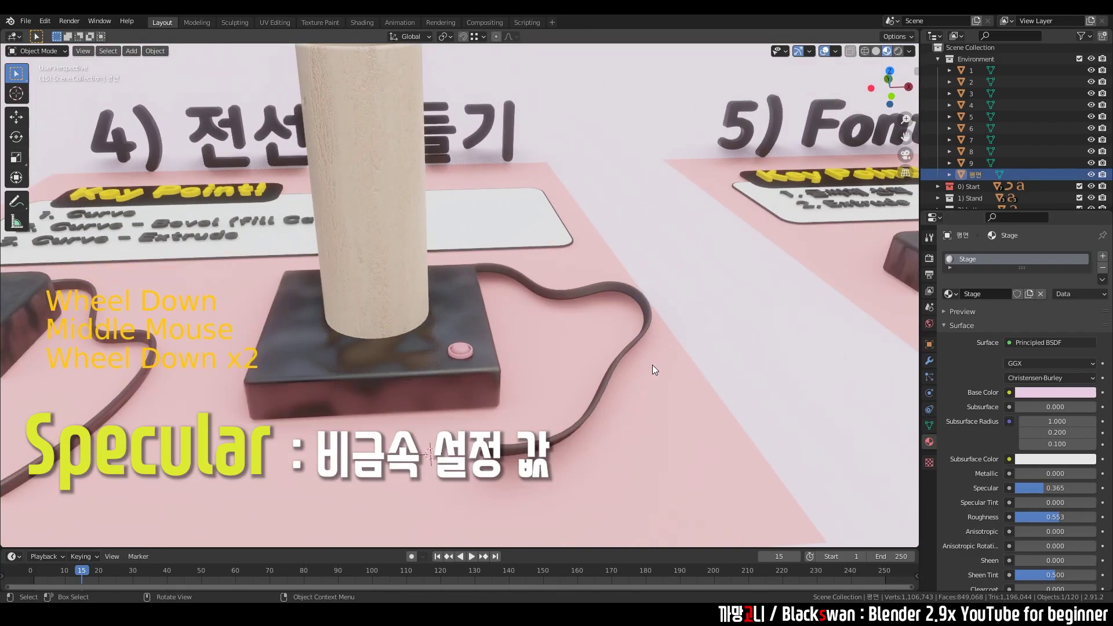
pyautogui.scroll(3)
pyautogui.click(634, 293)
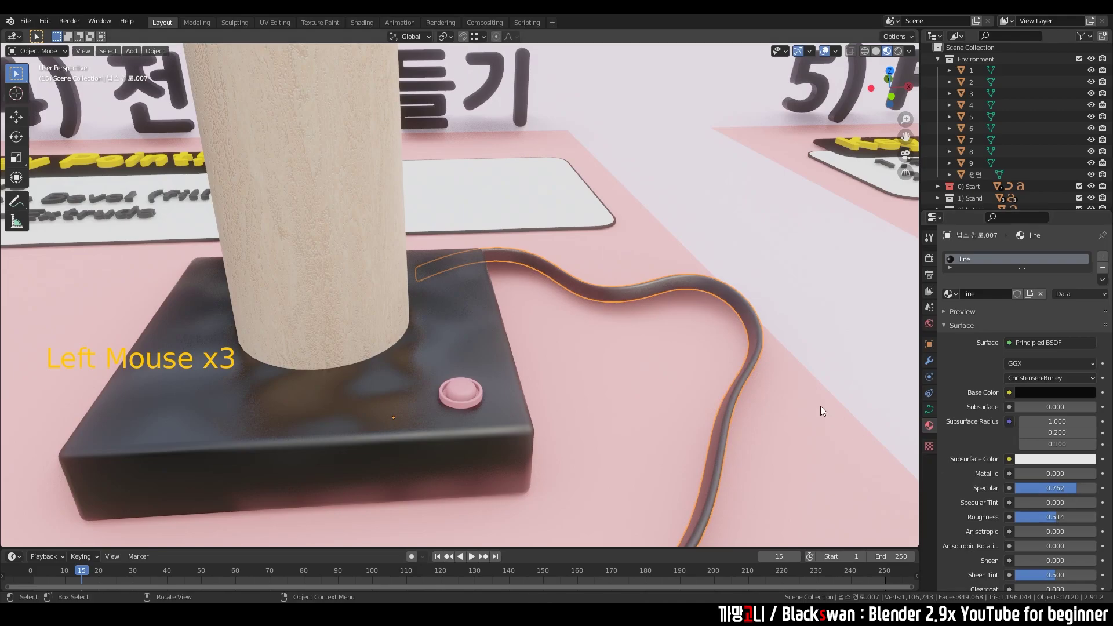
pyautogui.click(796, 354)
pyautogui.scroll(-3)
pyautogui.middleClick(782, 353)
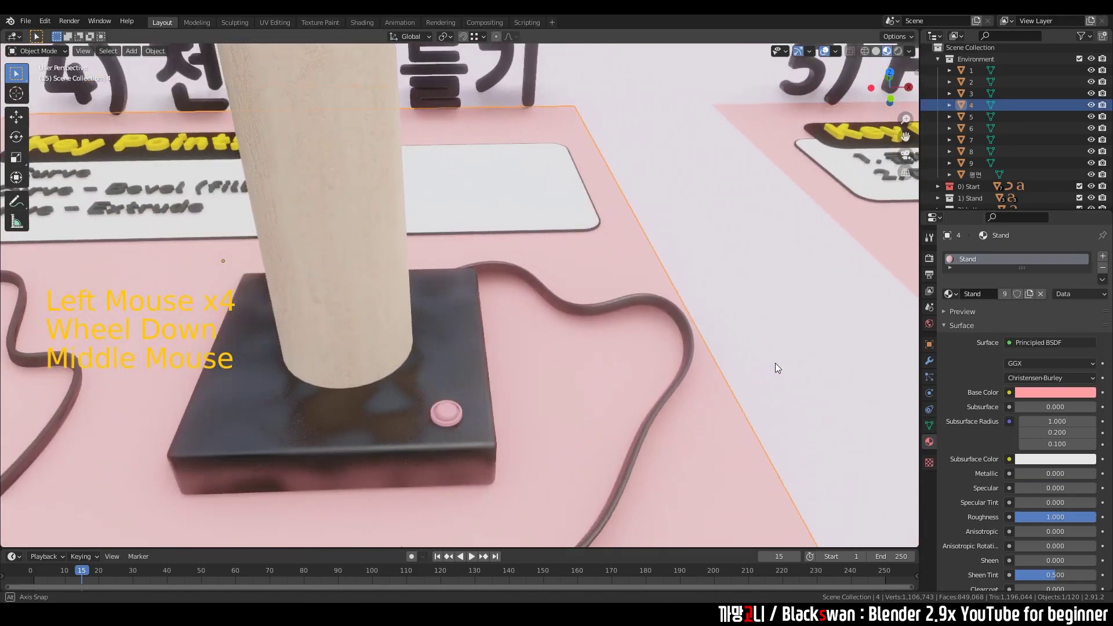
pyautogui.scroll(-3)
pyautogui.middleClick(643, 360)
pyautogui.scroll(3)
pyautogui.scroll(-3)
pyautogui.click(426, 308)
pyautogui.click(463, 322)
pyautogui.doubleClick(454, 370)
pyautogui.scroll(-3)
pyautogui.middleClick(484, 321)
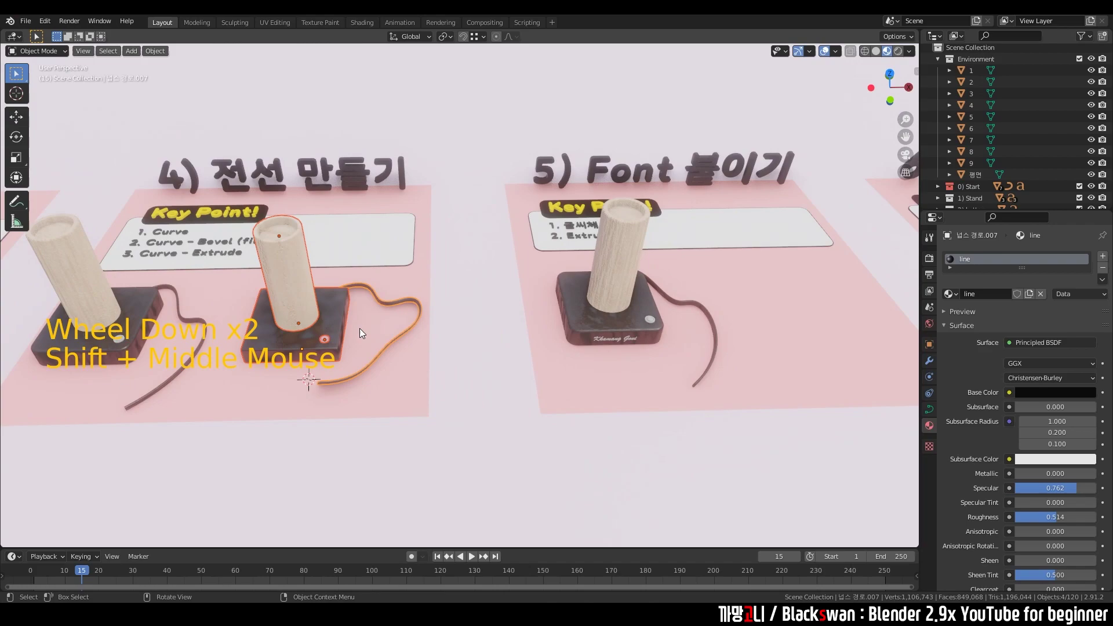
# Step: Inspect the materials of the stage plane and lamp base across the displays
pyautogui.press('g')
pyautogui.click(791, 385)
pyautogui.press('KP_Decimal')
pyautogui.click(667, 279)
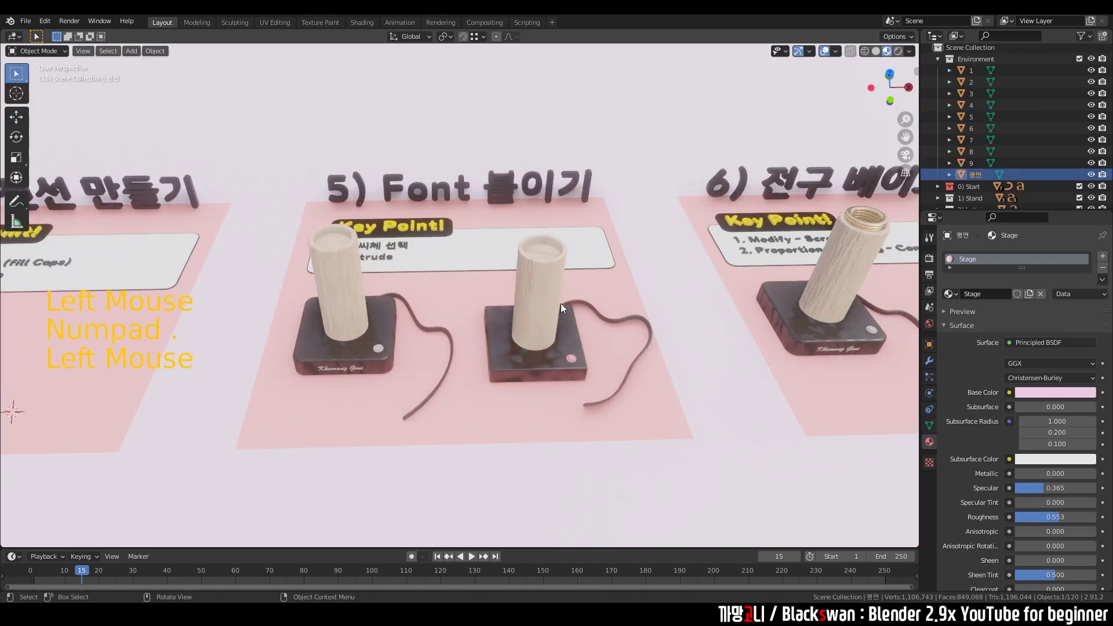
pyautogui.scroll(3)
pyautogui.middleClick(492, 289)
pyautogui.click(331, 362)
pyautogui.middleClick(459, 325)
# Step: Add a new Text object in front of the lamp base
pyautogui.rightClick(527, 440)
pyautogui.middleClick(537, 429)
pyautogui.press('shift+a')
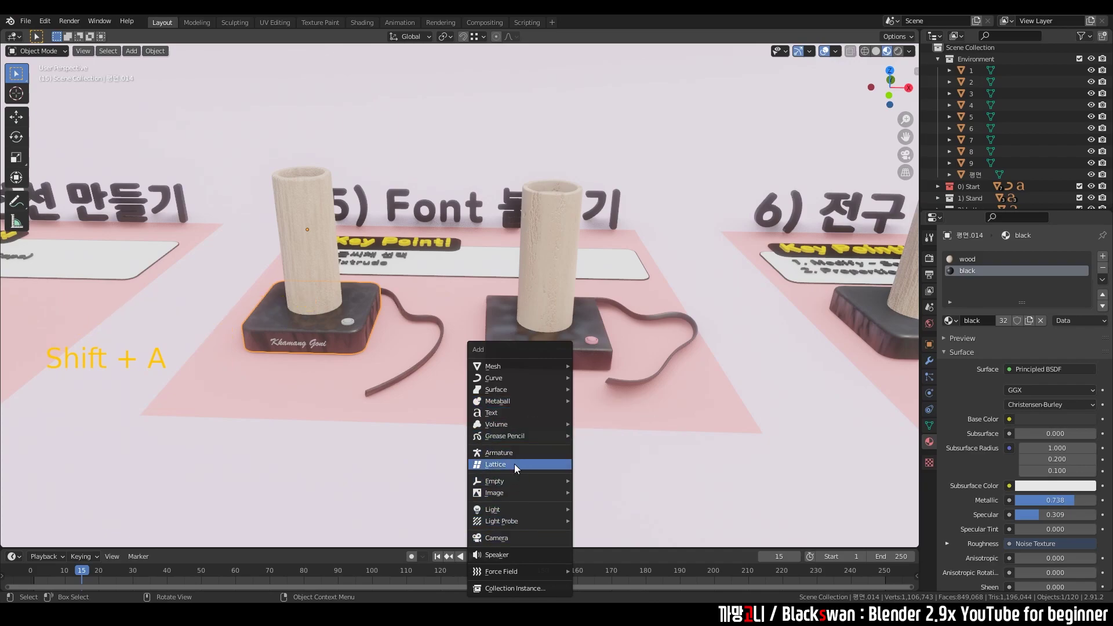
pyautogui.scroll(-3)
pyautogui.middleClick(654, 346)
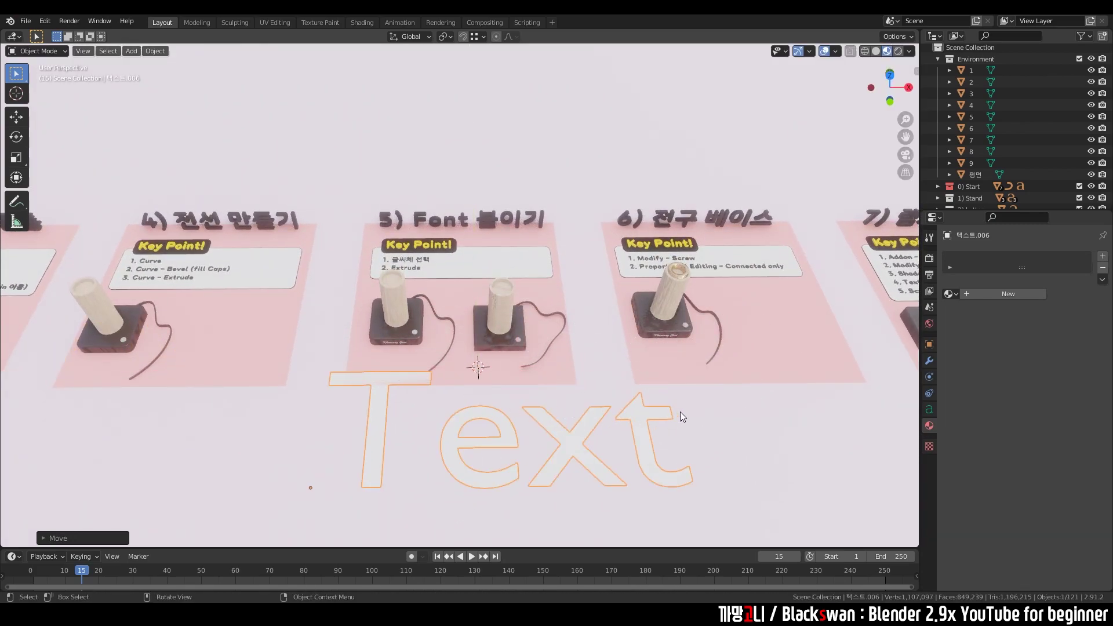
# Step: Replace the default word with 'Kkamang_Goni' and begin scaling the text down
pyautogui.press('Tab')
pyautogui.press('BackSpace')
pyautogui.press('BackSpace')
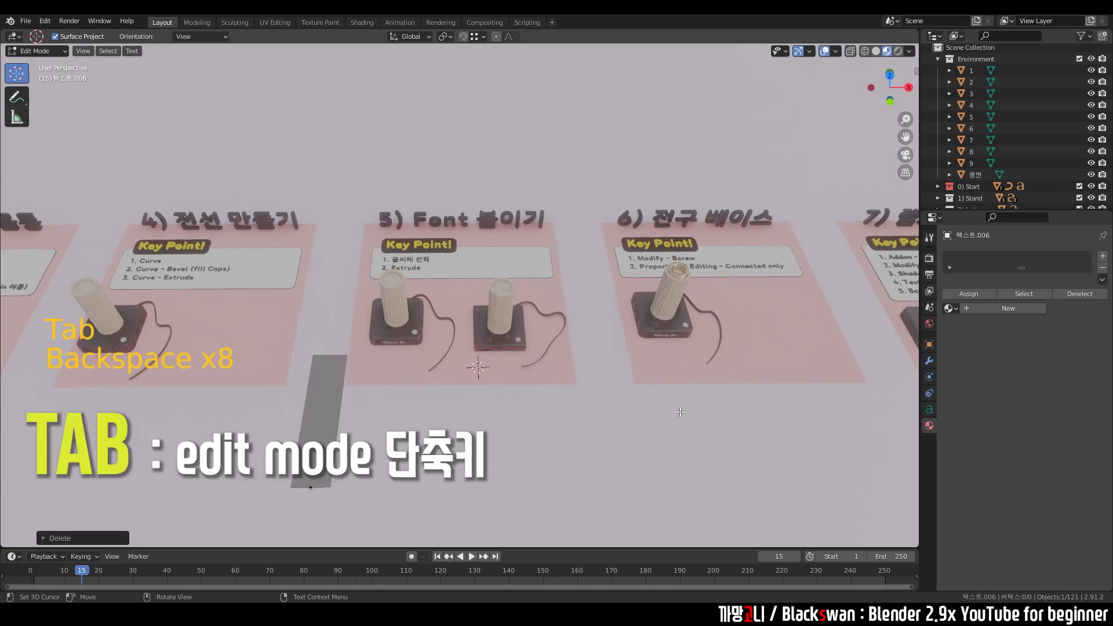
pyautogui.press('BackSpace')
pyautogui.press('shift+k')
pyautogui.press('a')
pyautogui.press('BackSpace')
pyautogui.press('BackSpace')
pyautogui.press('shift+k')
pyautogui.press('a')
pyautogui.press('m')
pyautogui.press('a')
pyautogui.press('n')
pyautogui.press('g')
pyautogui.scroll(-3)
pyautogui.press('shift+-')
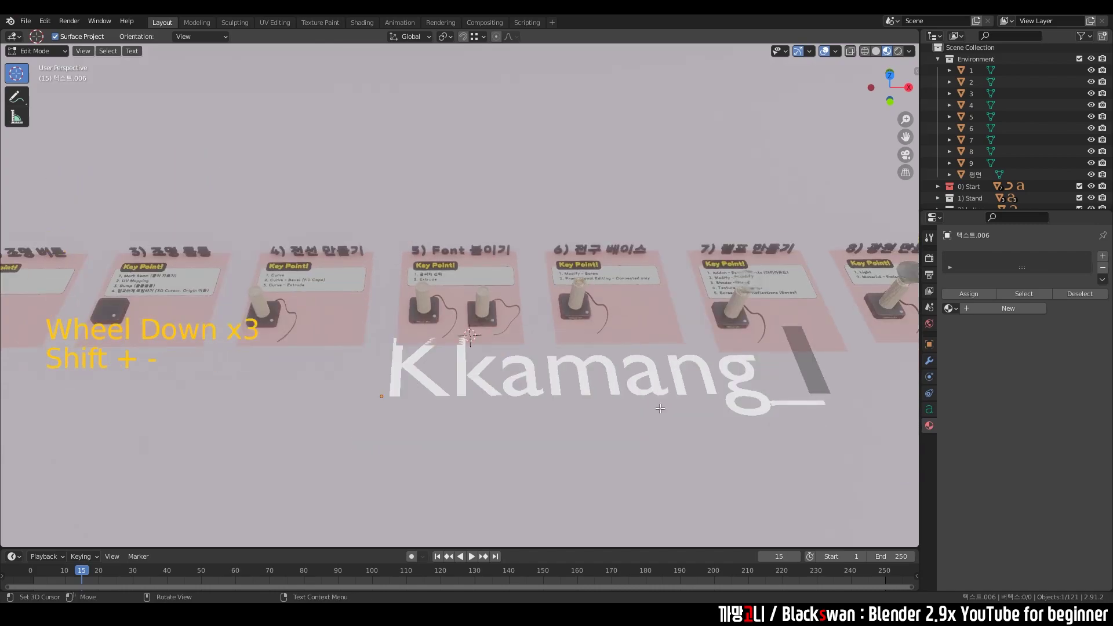
pyautogui.press('shift+g')
pyautogui.press('o')
pyautogui.press('n')
pyautogui.scroll(-3)
pyautogui.press('i')
pyautogui.scroll(-3)
pyautogui.press('Tab')
pyautogui.press('s')
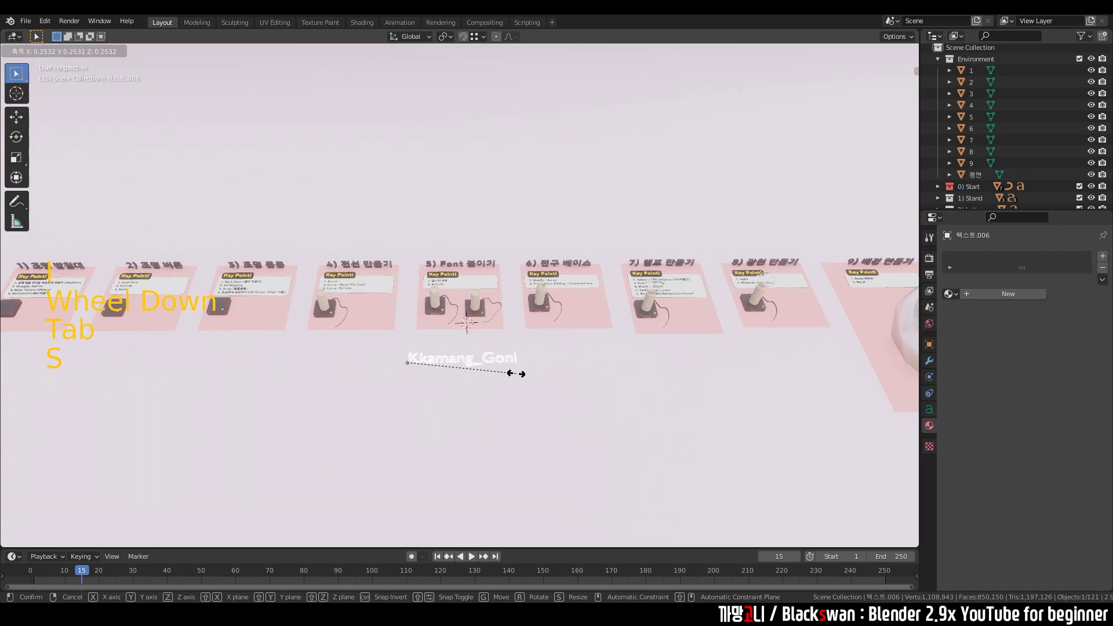
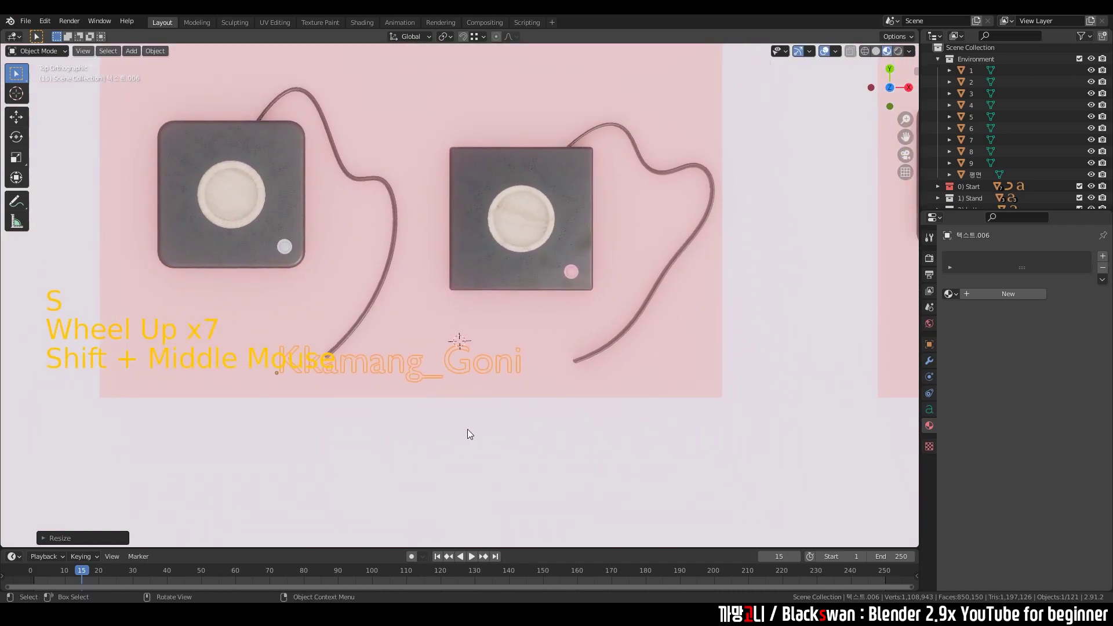
# Step: Shrink the name text, move it beside the lamp base and raise it along Z
pyautogui.press('s')
pyautogui.press('g')
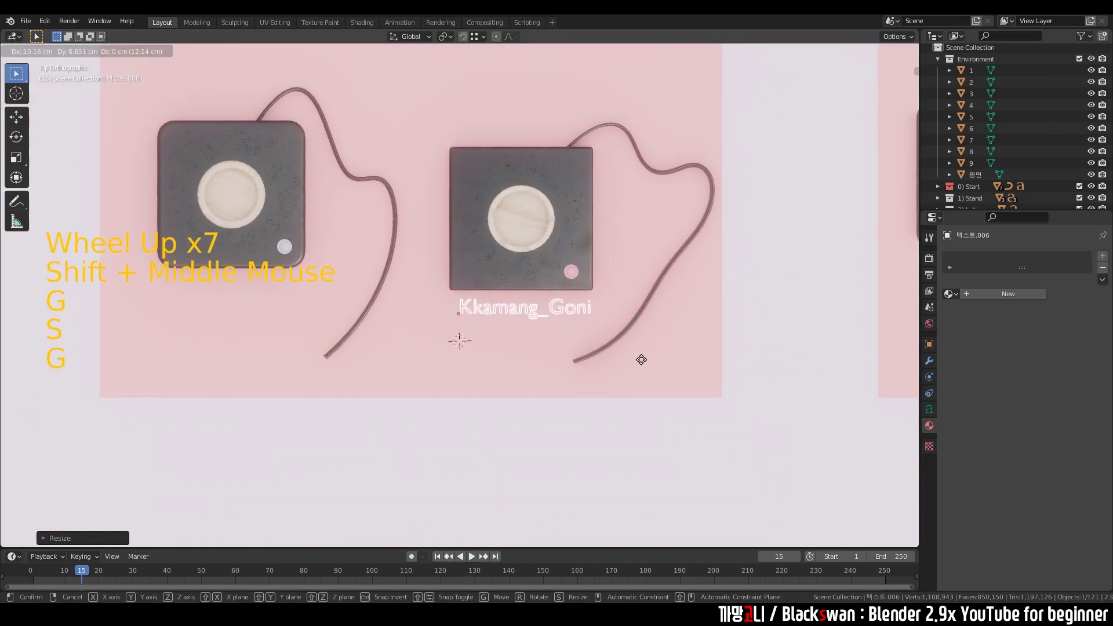
pyautogui.scroll(3)
pyautogui.middleClick(626, 373)
pyautogui.press('s')
pyautogui.press('g')
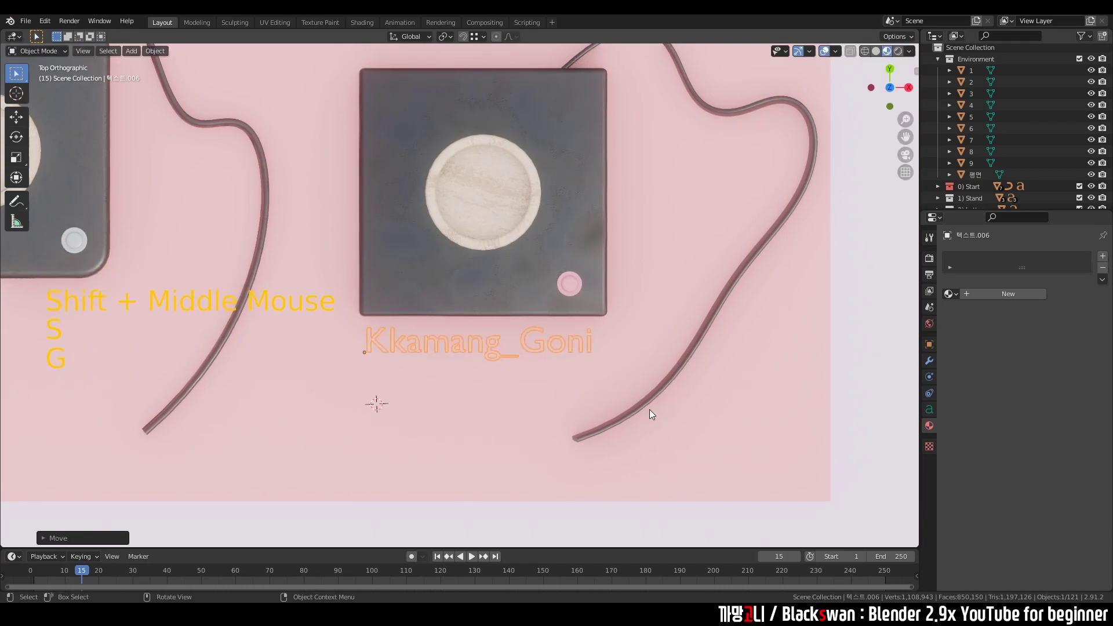
pyautogui.scroll(-3)
pyautogui.middleClick(568, 411)
pyautogui.scroll(3)
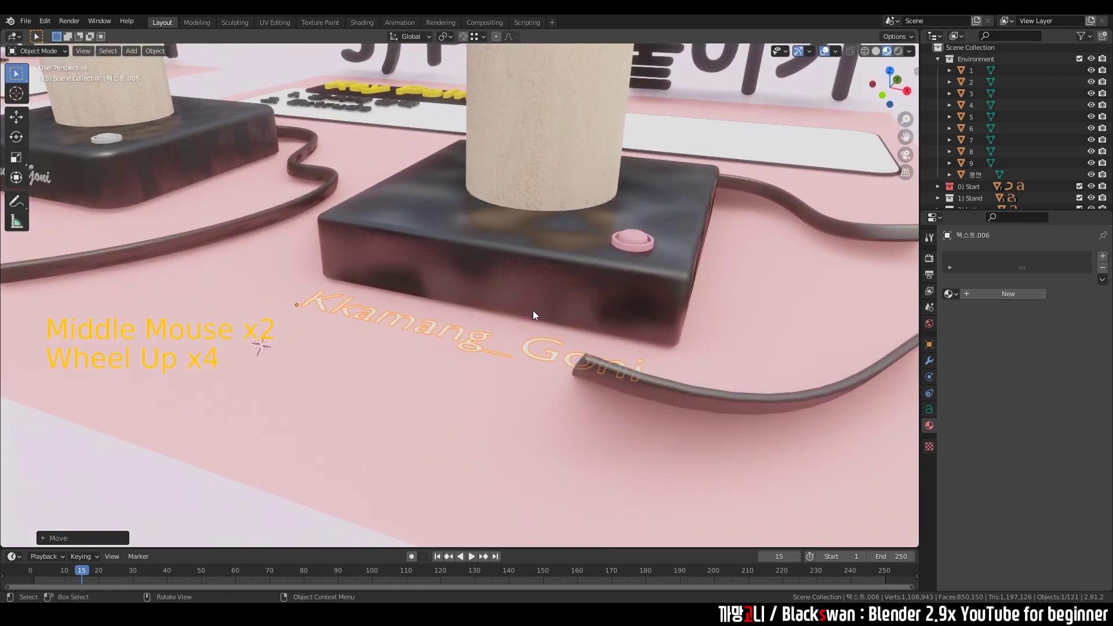
pyautogui.press('g')
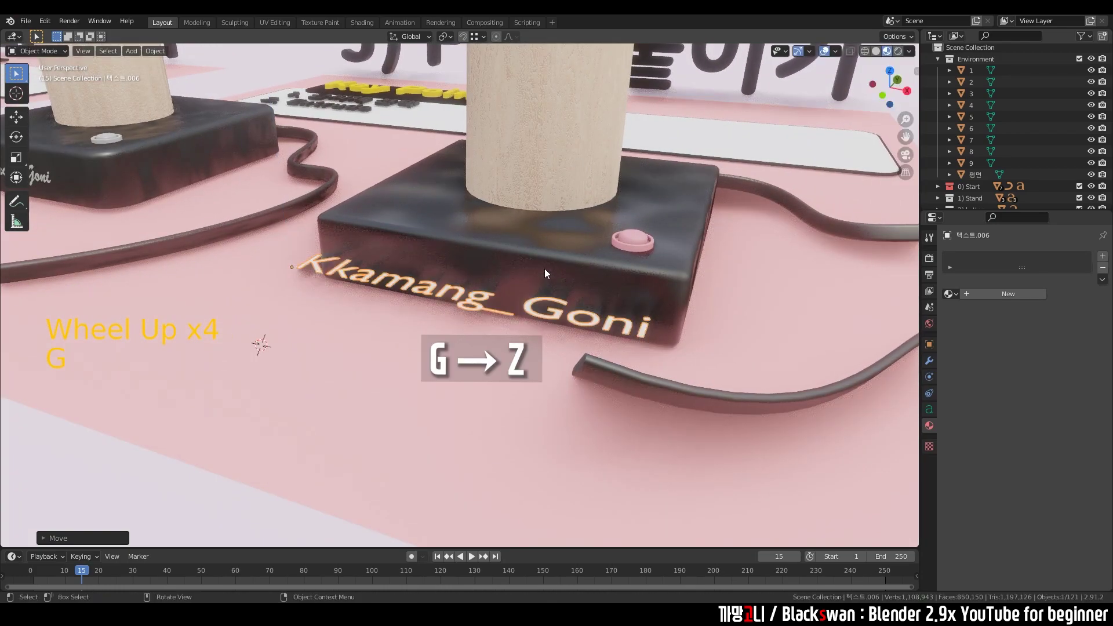
pyautogui.middleClick(586, 278)
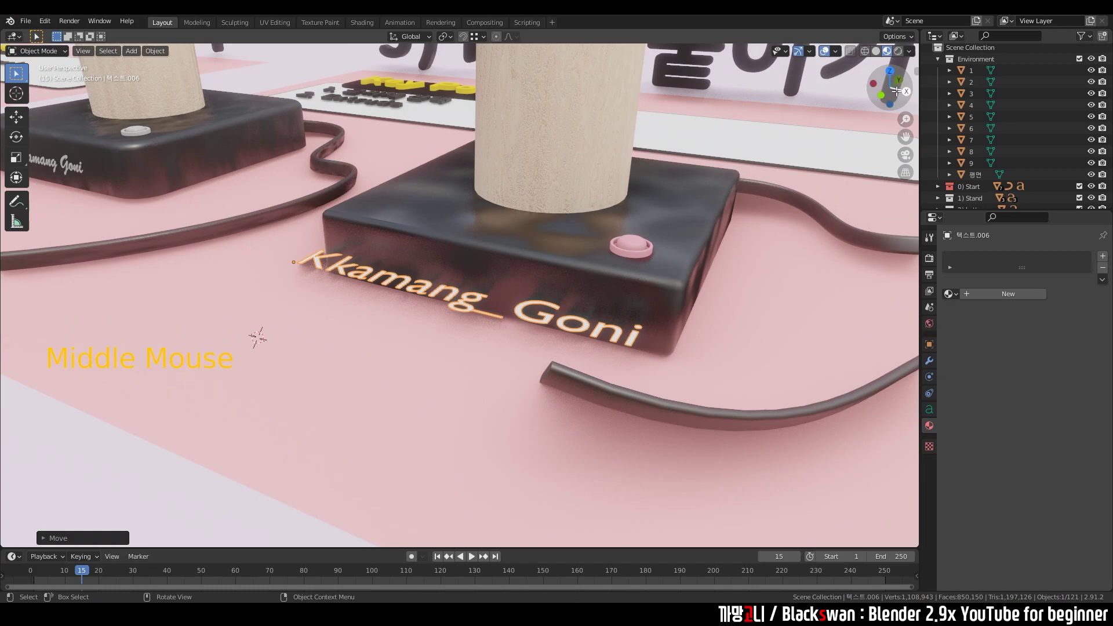
# Step: Rotate the text 90° on X to stand upright and fit it onto the base's front face
pyautogui.press('r')
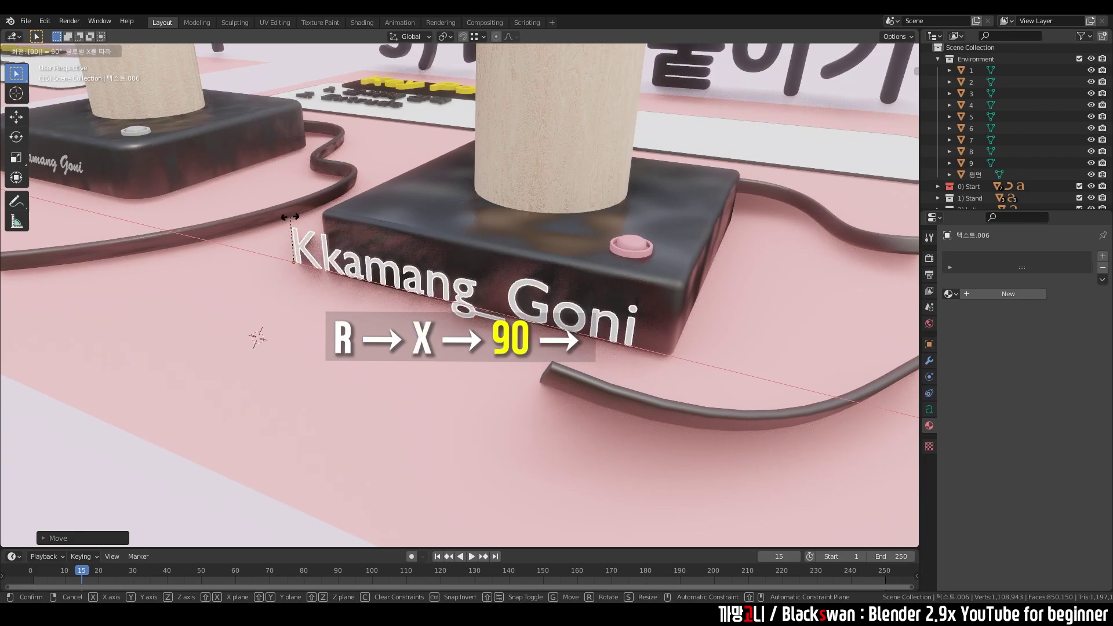
pyautogui.scroll(-3)
pyautogui.middleClick(416, 296)
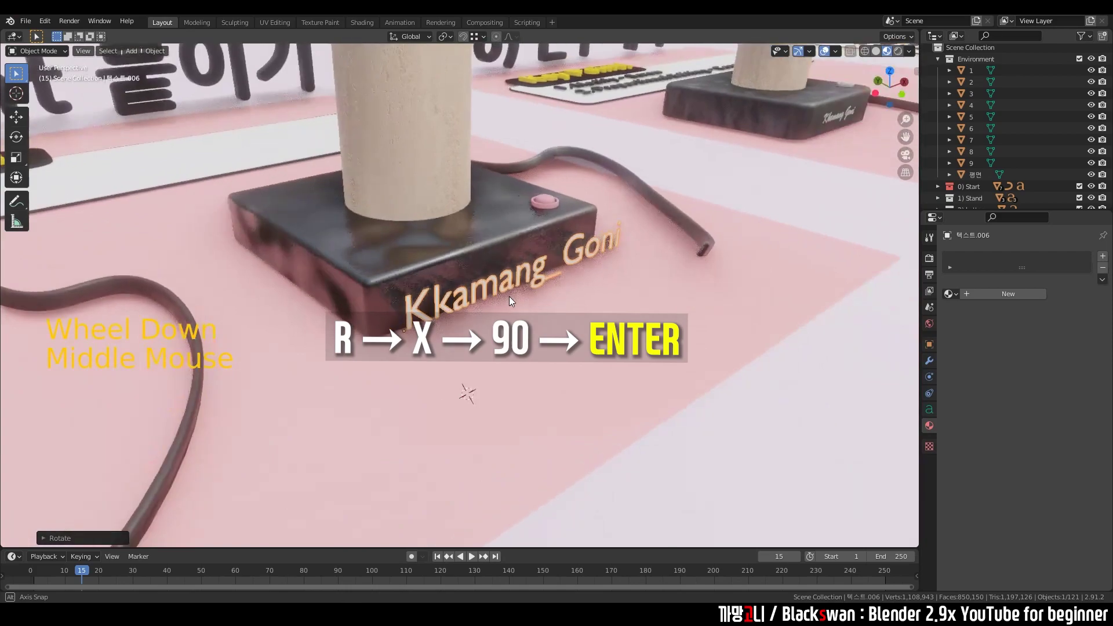
pyautogui.press('`')
pyautogui.scroll(3)
pyautogui.press('g')
pyautogui.scroll(3)
pyautogui.press('s')
pyautogui.press('g')
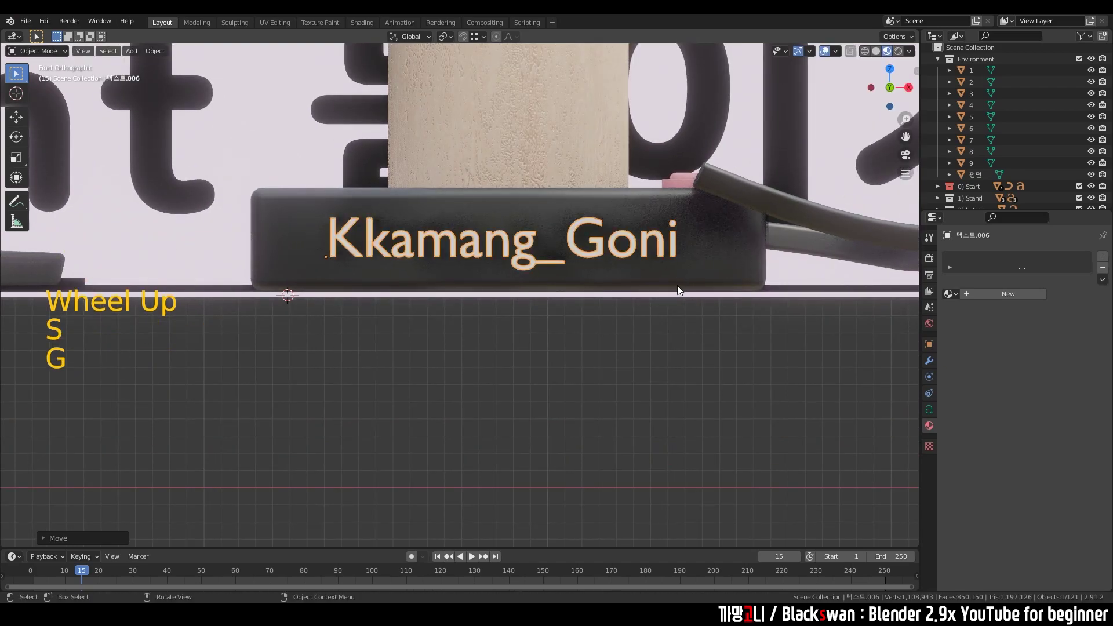
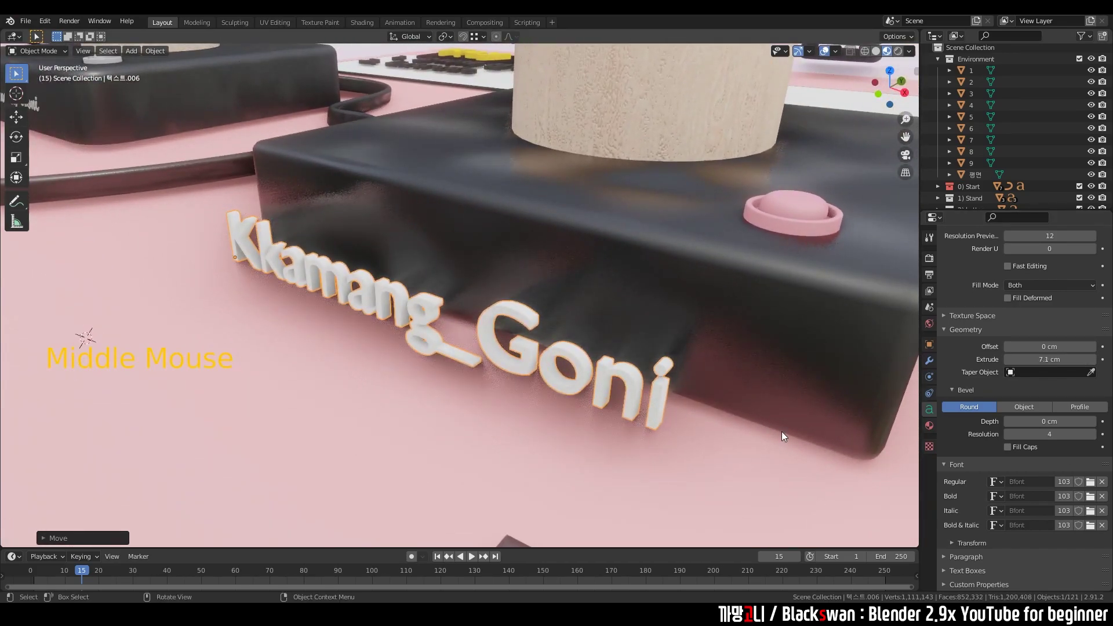
# Step: Try the BellMT Italic font on the name text from the font browser
pyautogui.click(777, 430)
pyautogui.scroll(-3)
pyautogui.click(1096, 485)
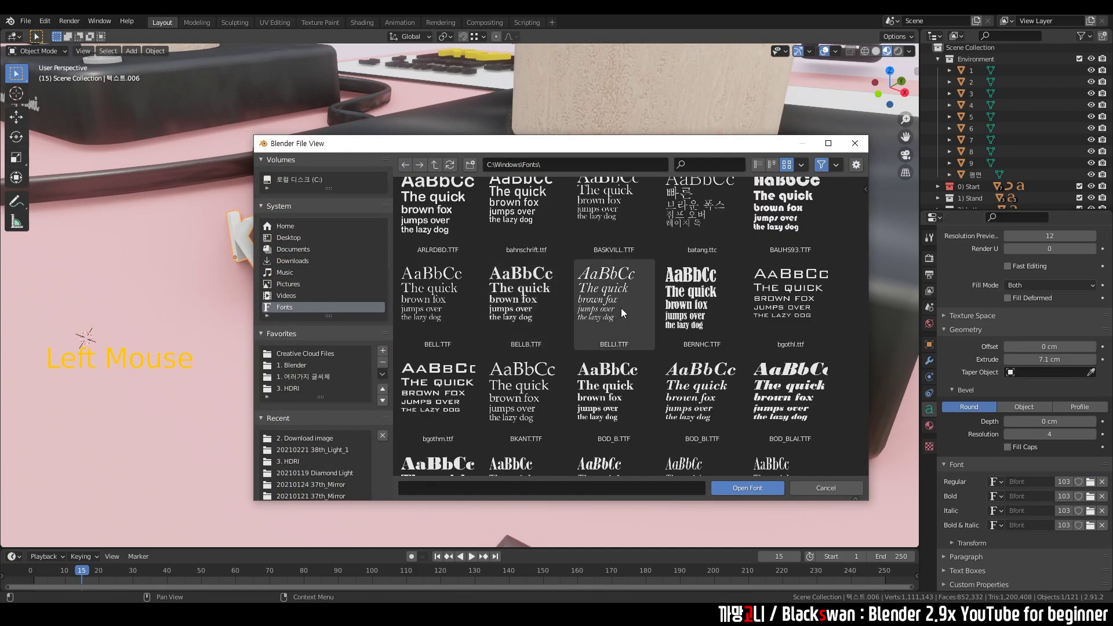
pyautogui.middleClick(557, 347)
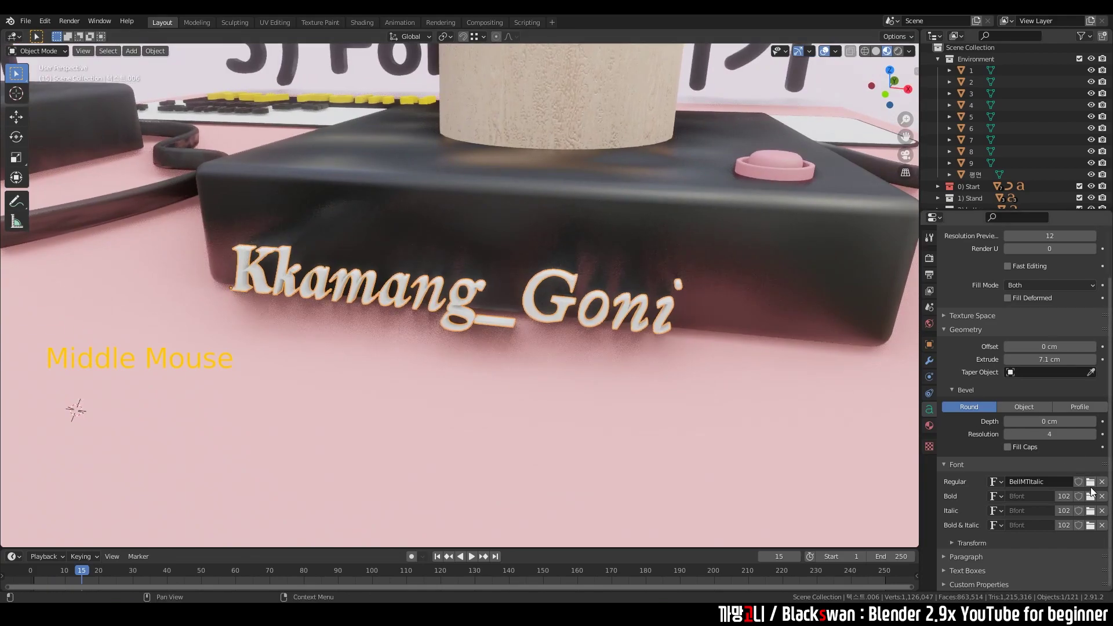
# Step: Switch the text's font to GmarketSansTTFBold.ttf from the free Korean fonts folder
pyautogui.click(1094, 488)
pyautogui.click(1090, 487)
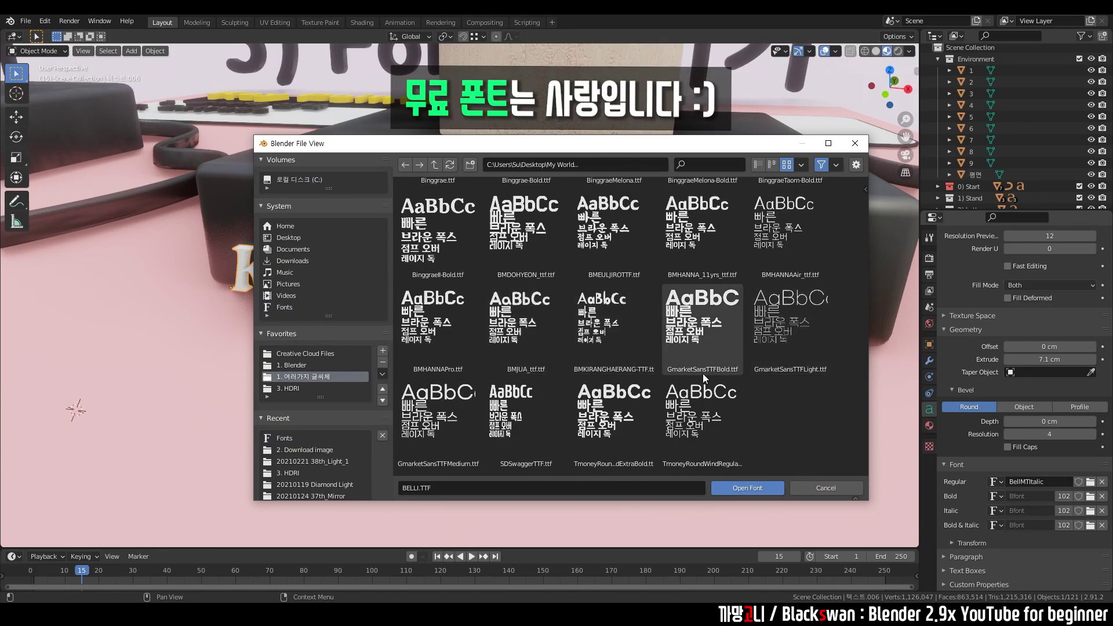
pyautogui.scroll(-3)
pyautogui.middleClick(673, 341)
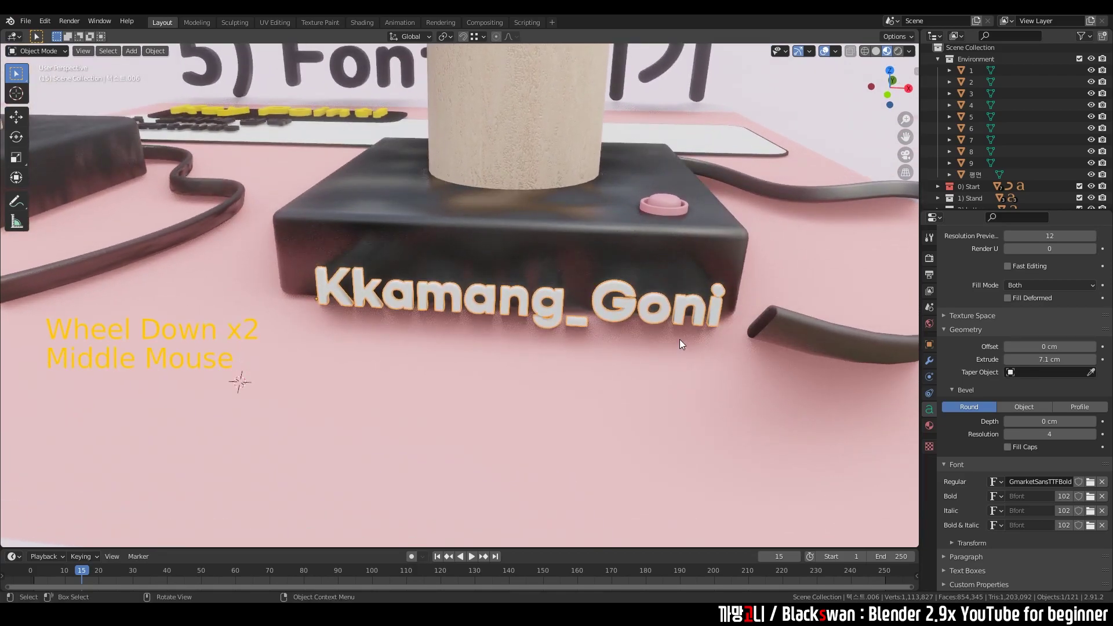
# Step: Save the file, then scale the text down and move it onto the base, checking from above
pyautogui.press('ctrl+s')
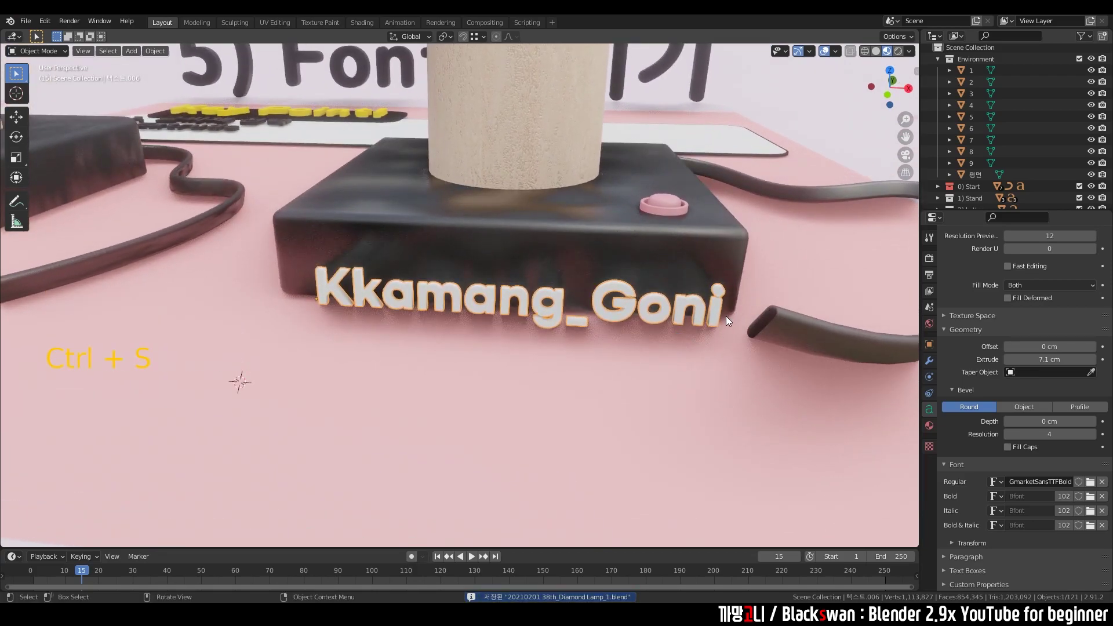
pyautogui.press('`')
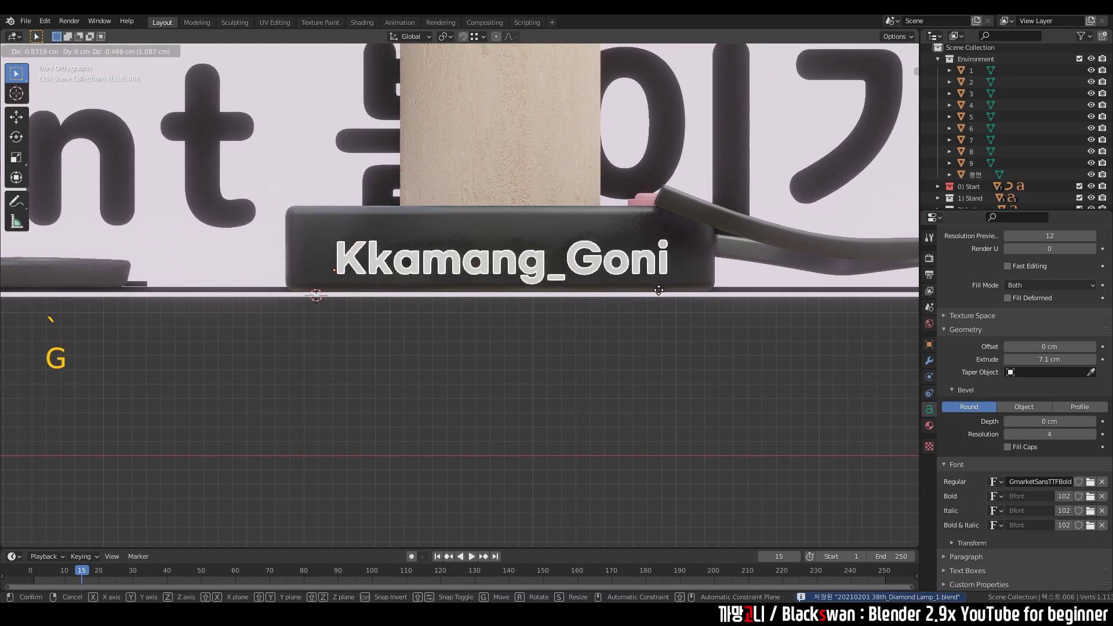
pyautogui.scroll(3)
pyautogui.press('s')
pyautogui.press('g')
pyautogui.middleClick(537, 304)
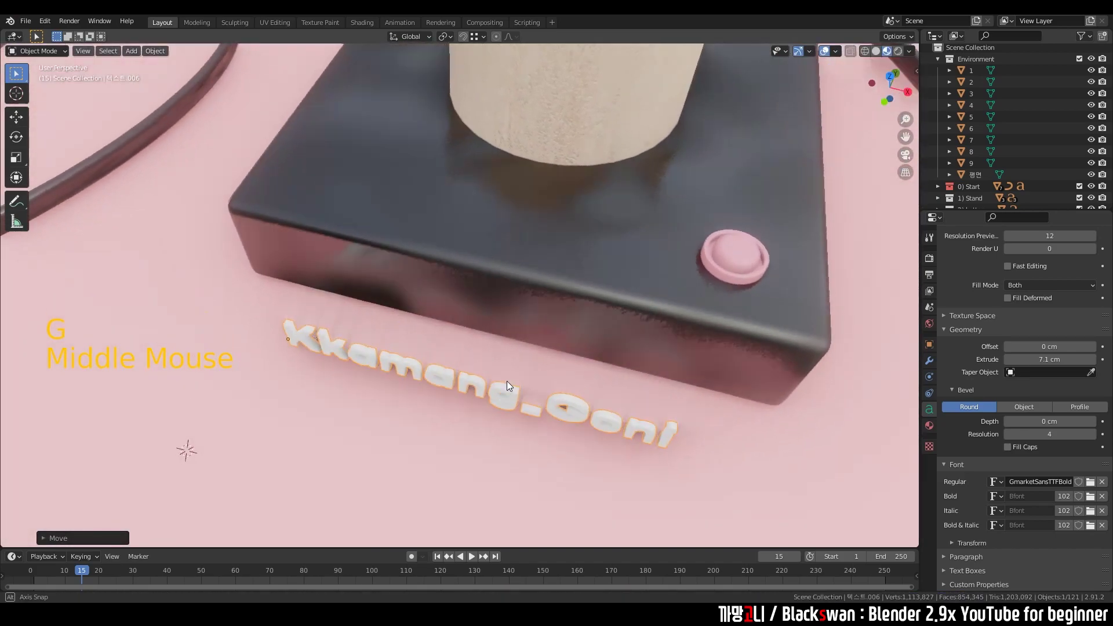
pyautogui.press('`')
pyautogui.press('g')
pyautogui.scroll(3)
pyautogui.middleClick(529, 354)
pyautogui.press('g')
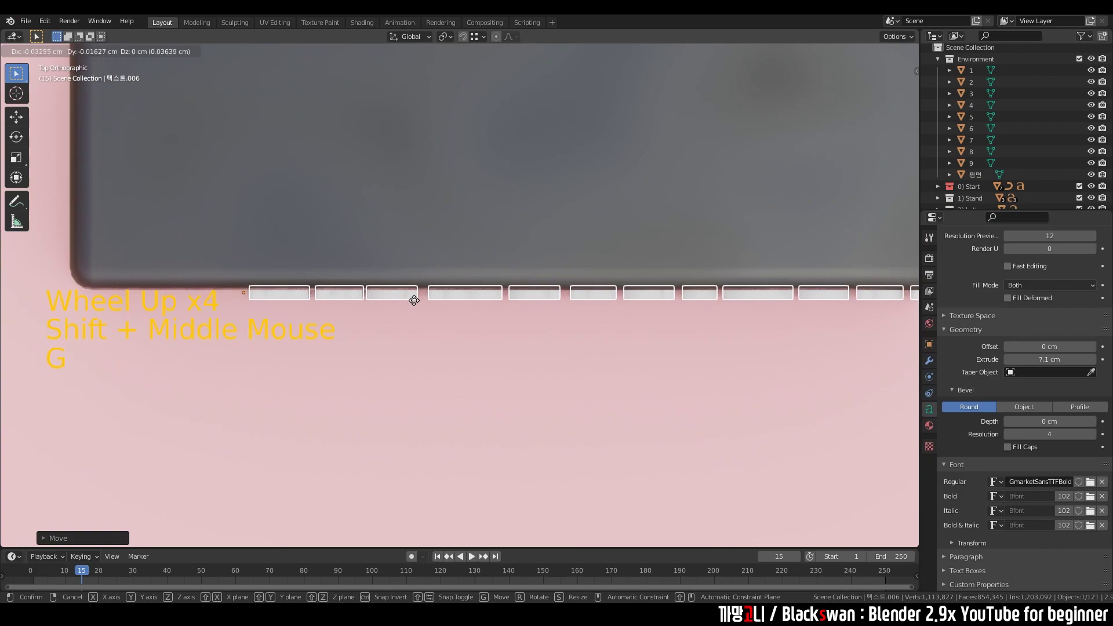
pyautogui.middleClick(415, 310)
# Step: Nudge and scale the text further so it sits neatly on the base's front face
pyautogui.click(643, 251)
pyautogui.middleClick(657, 256)
pyautogui.scroll(-3)
pyautogui.press('`')
pyautogui.scroll(-3)
pyautogui.click(556, 265)
pyautogui.press('g')
pyautogui.scroll(-3)
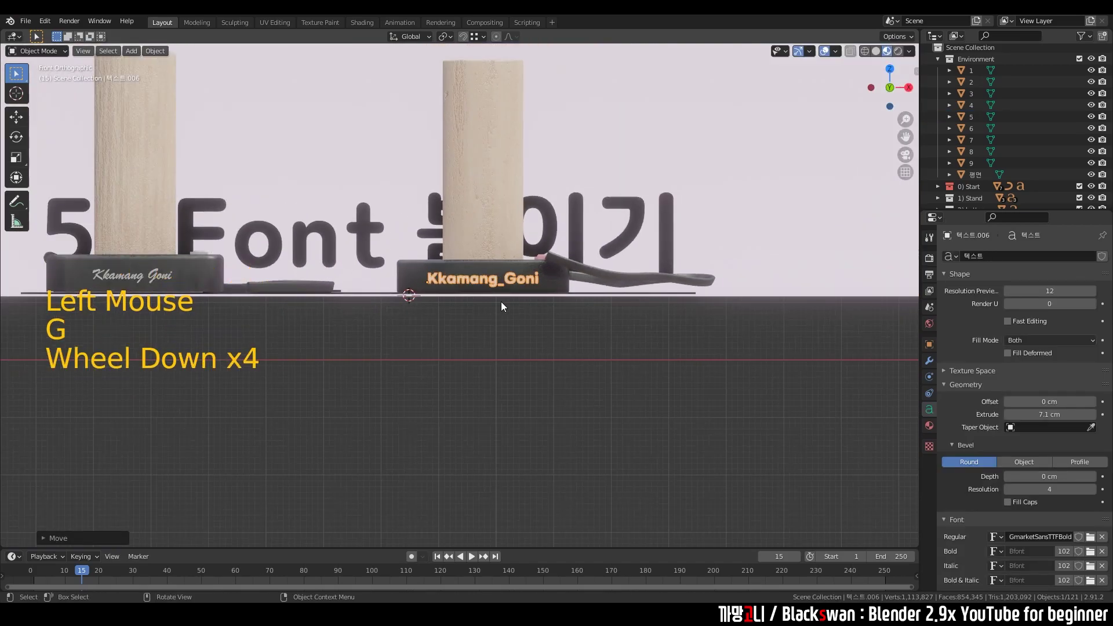
pyautogui.press('s')
pyautogui.press('g')
pyautogui.scroll(3)
pyautogui.middleClick(565, 327)
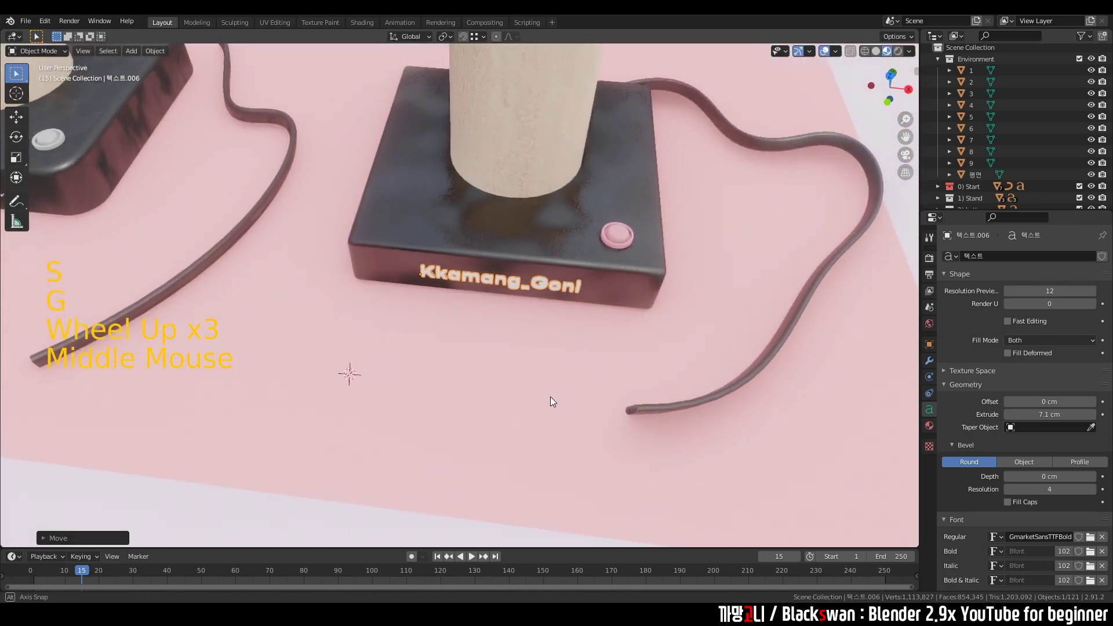
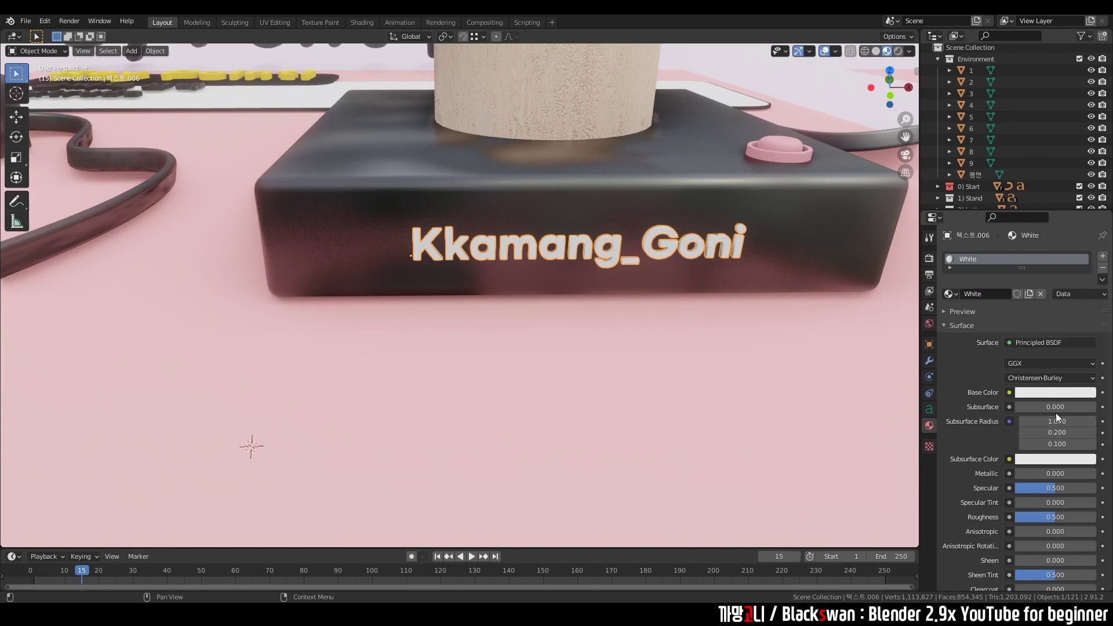
# Step: Give the text a yellow-orange base colour with Metallic about 0.89 for a gold look
pyautogui.click(1062, 397)
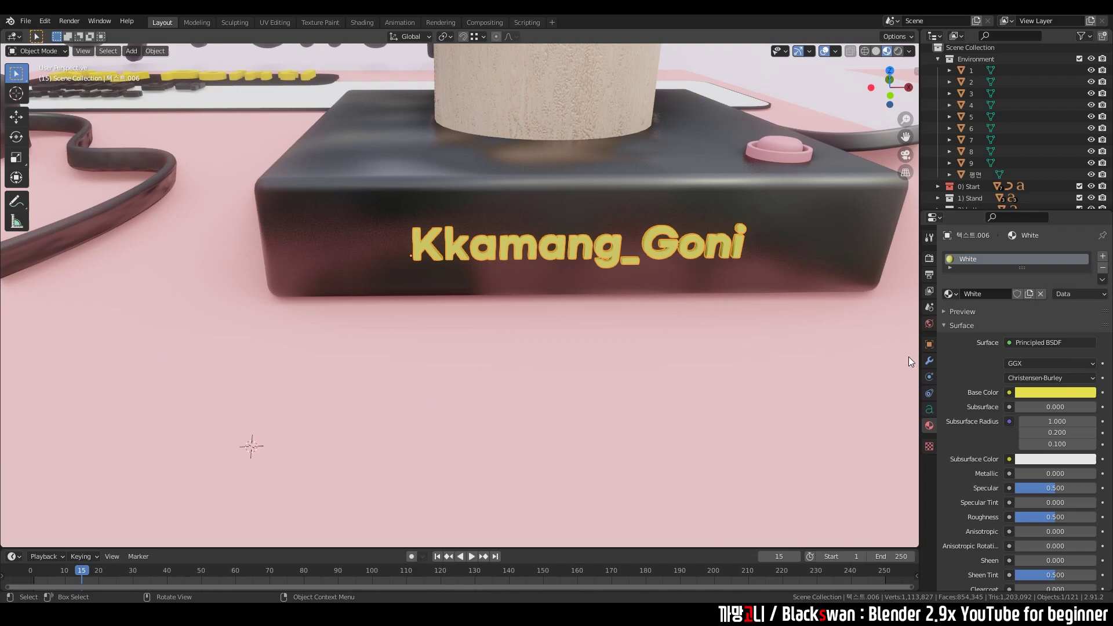
pyautogui.click(1045, 479)
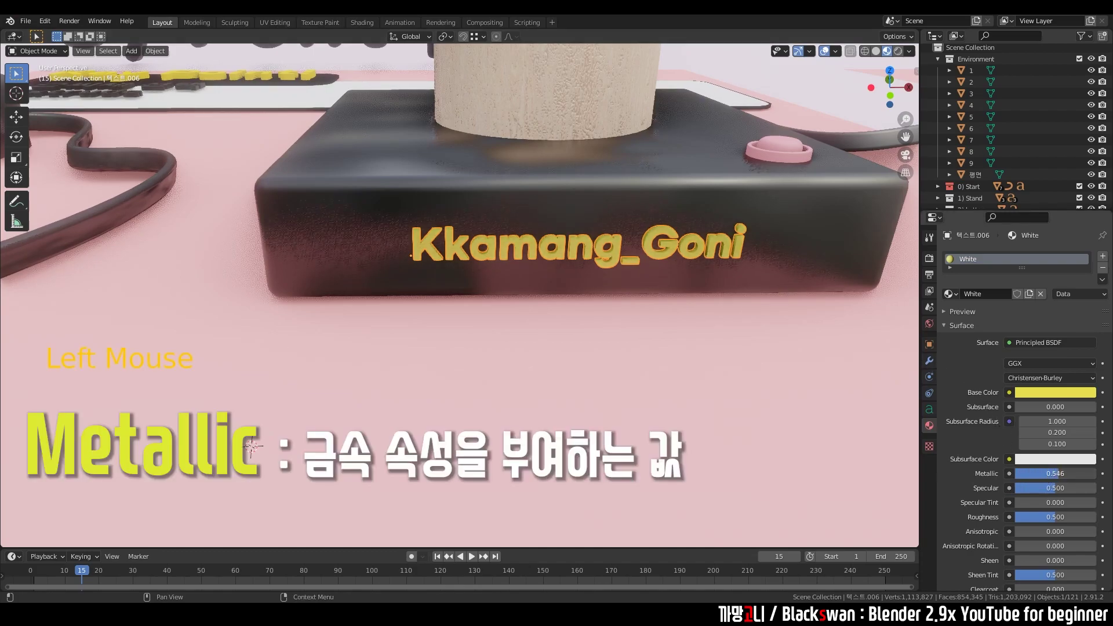
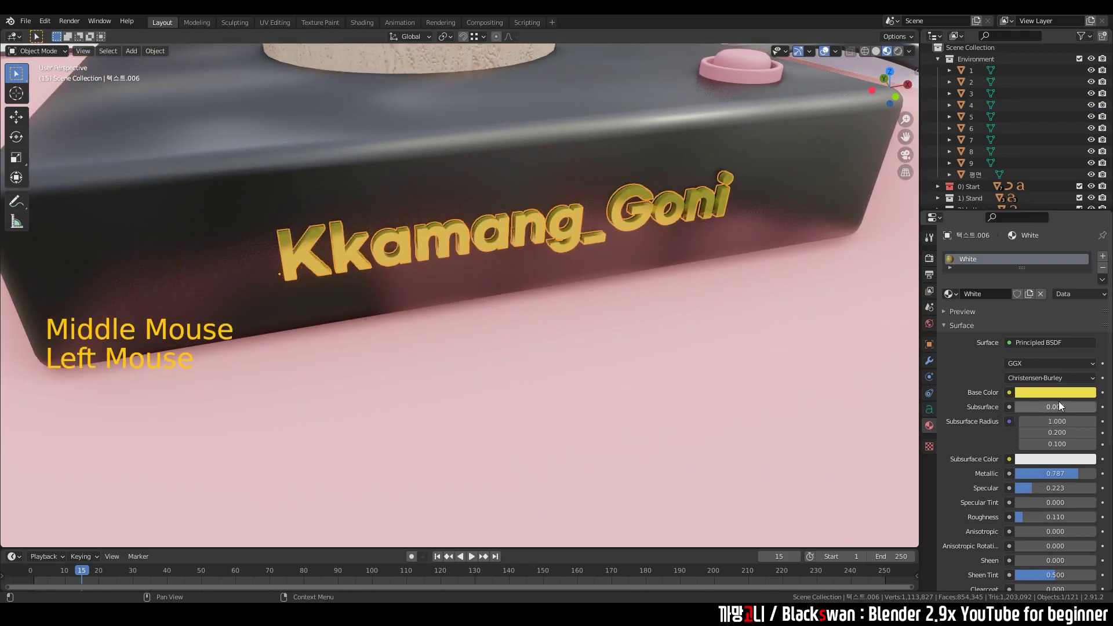
pyautogui.click(1064, 477)
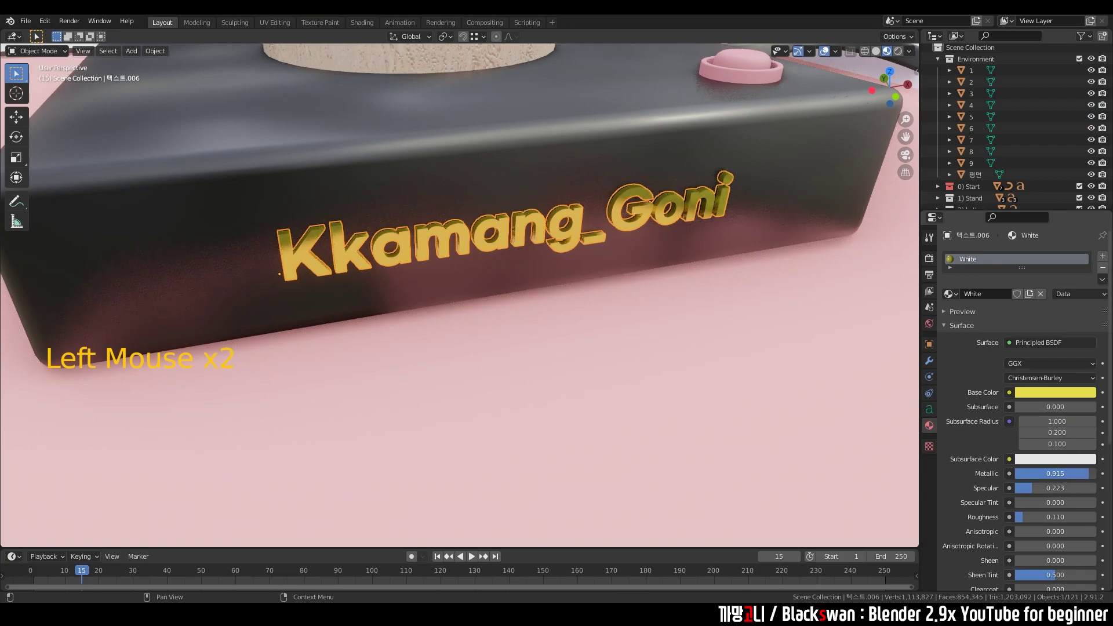
pyautogui.middleClick(688, 367)
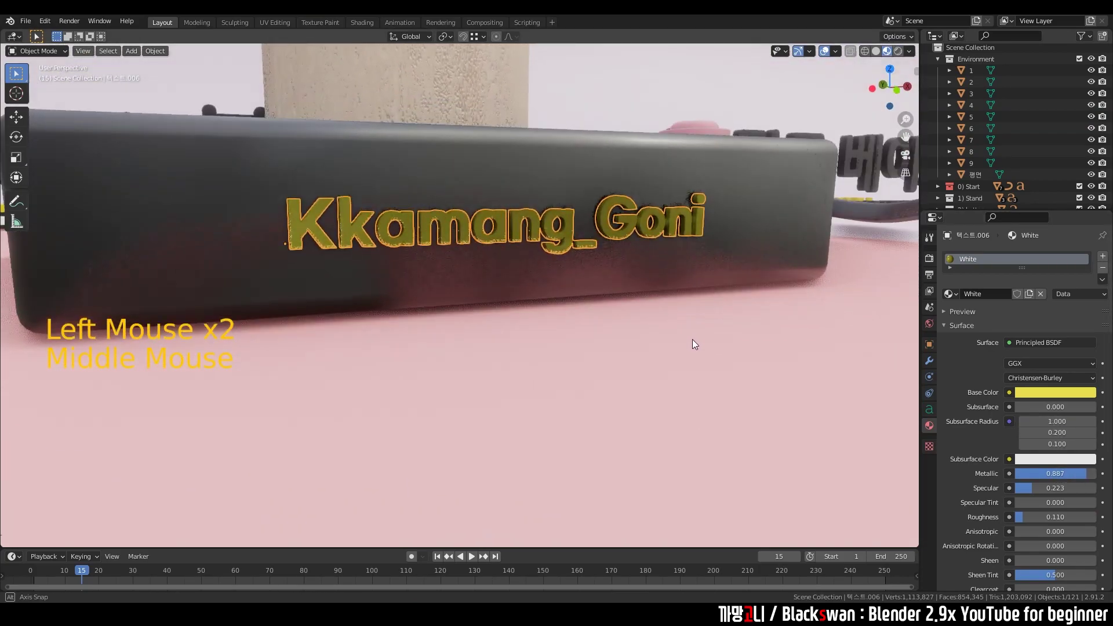
pyautogui.click(1034, 391)
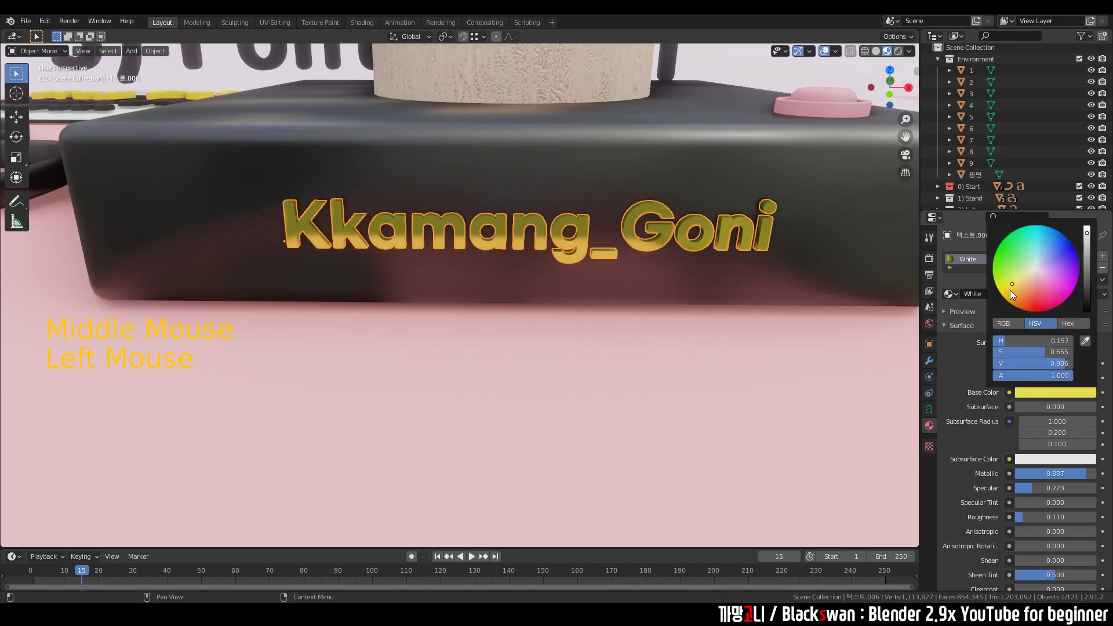
pyautogui.click(773, 346)
pyautogui.scroll(-3)
pyautogui.middleClick(629, 367)
pyautogui.scroll(3)
# Step: Go to the text's geometry settings to begin adjusting its bevel depth
pyautogui.click(575, 226)
pyautogui.click(936, 408)
pyautogui.scroll(-3)
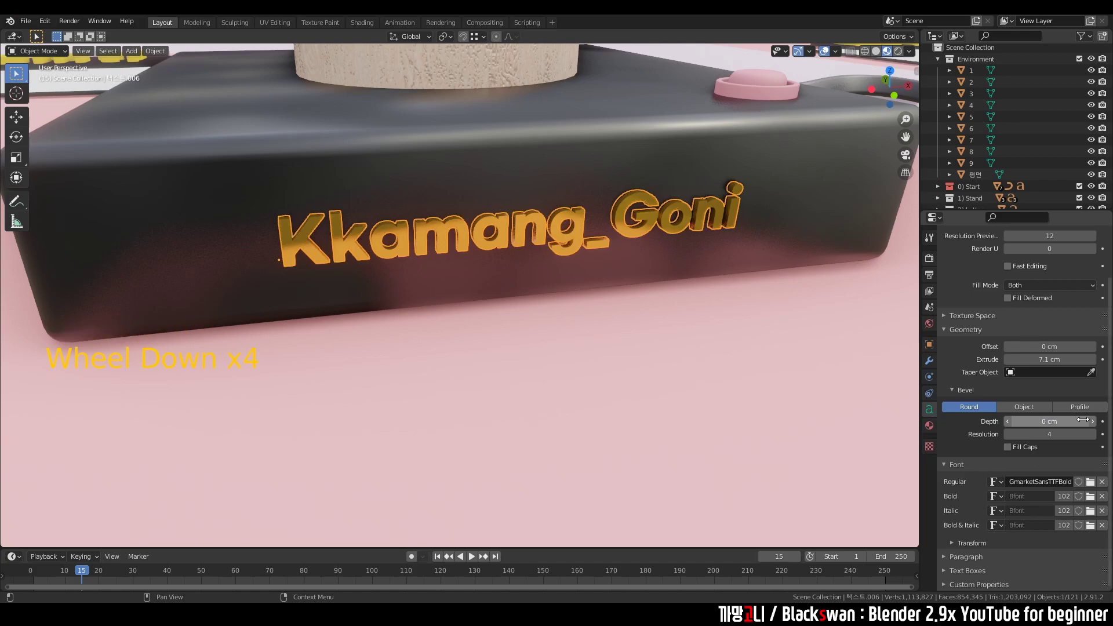
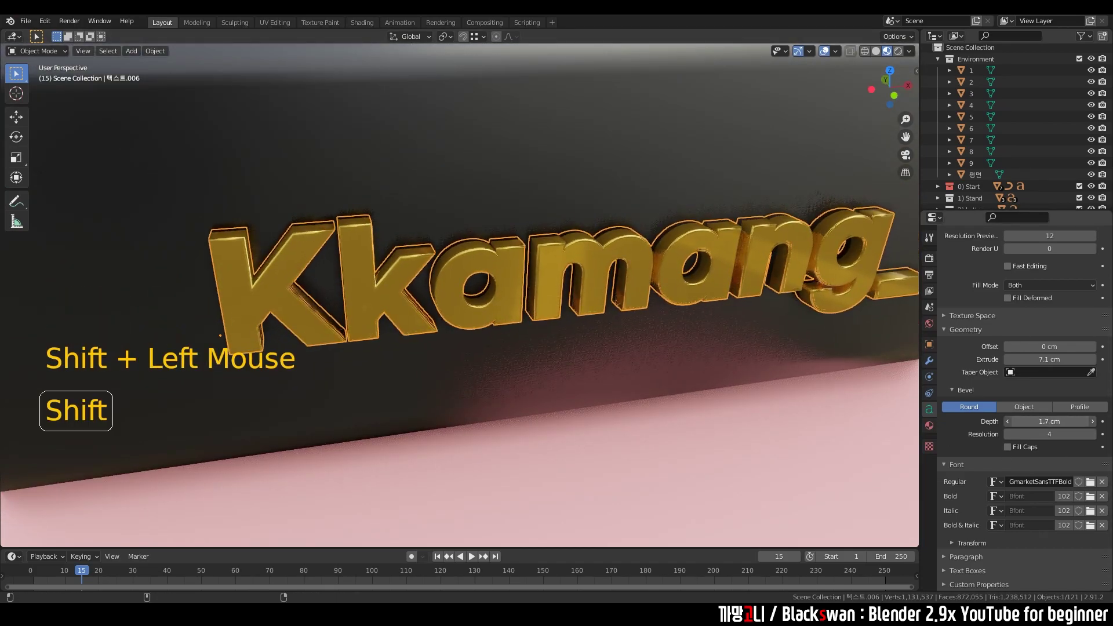
# Step: Orbit around the lamp to inspect the 1.7 cm bevelled gold lettering from several angles
pyautogui.scroll(-3)
pyautogui.middleClick(768, 388)
pyautogui.scroll(-3)
pyautogui.click(753, 411)
pyautogui.middleClick(717, 396)
pyautogui.scroll(-3)
pyautogui.middleClick(636, 354)
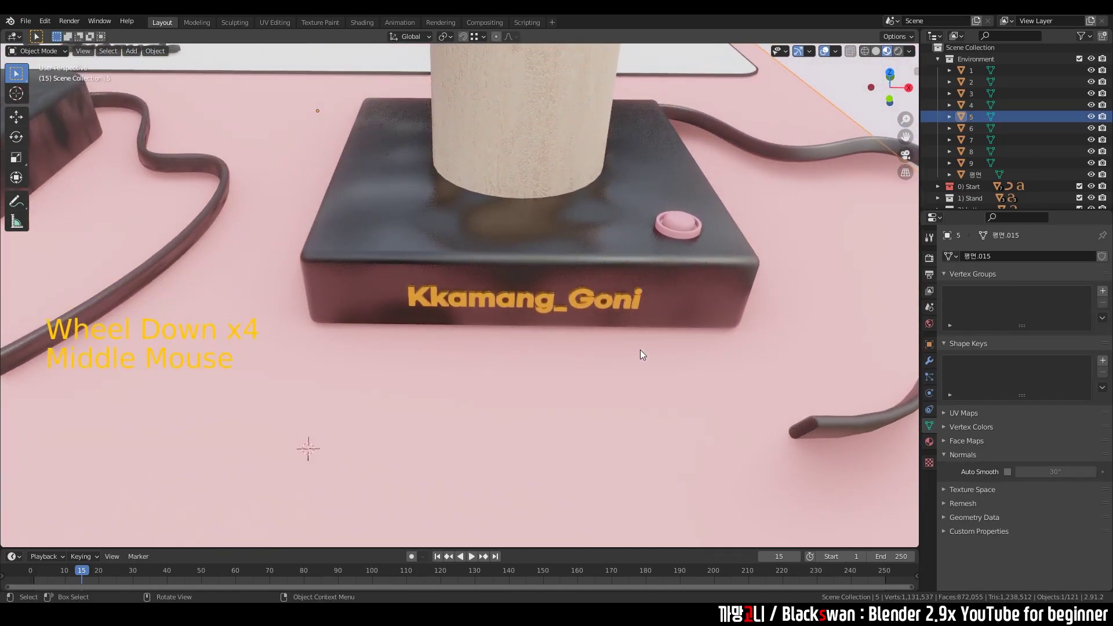
# Step: Select the button on the base and look through its material and existing materials list
pyautogui.scroll(-3)
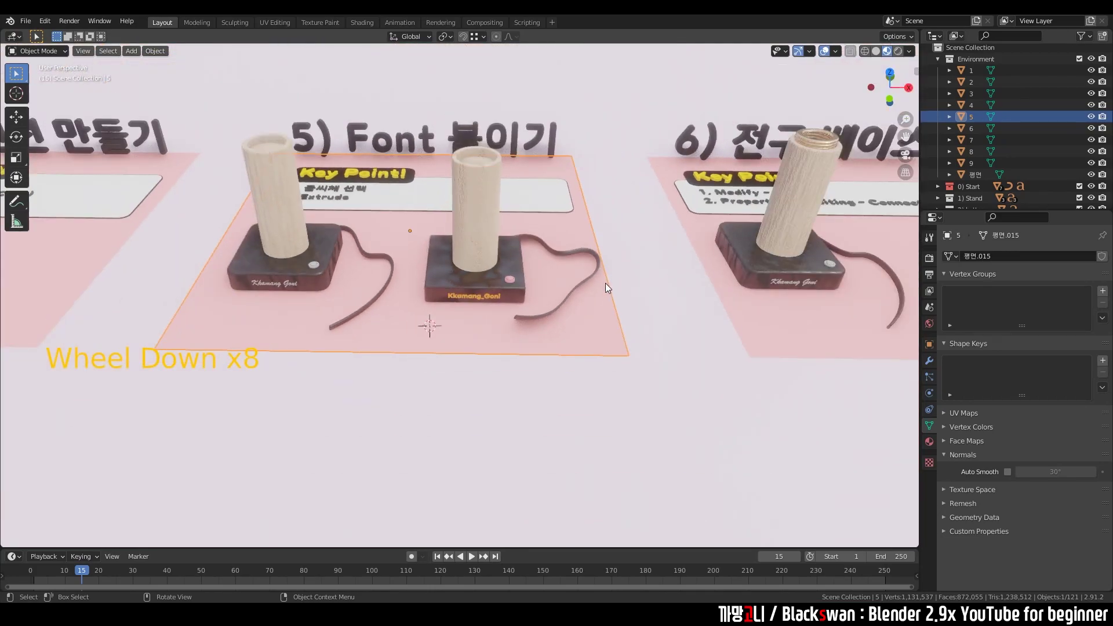
pyautogui.scroll(3)
pyautogui.middleClick(545, 306)
pyautogui.scroll(3)
pyautogui.click(545, 303)
pyautogui.click(934, 449)
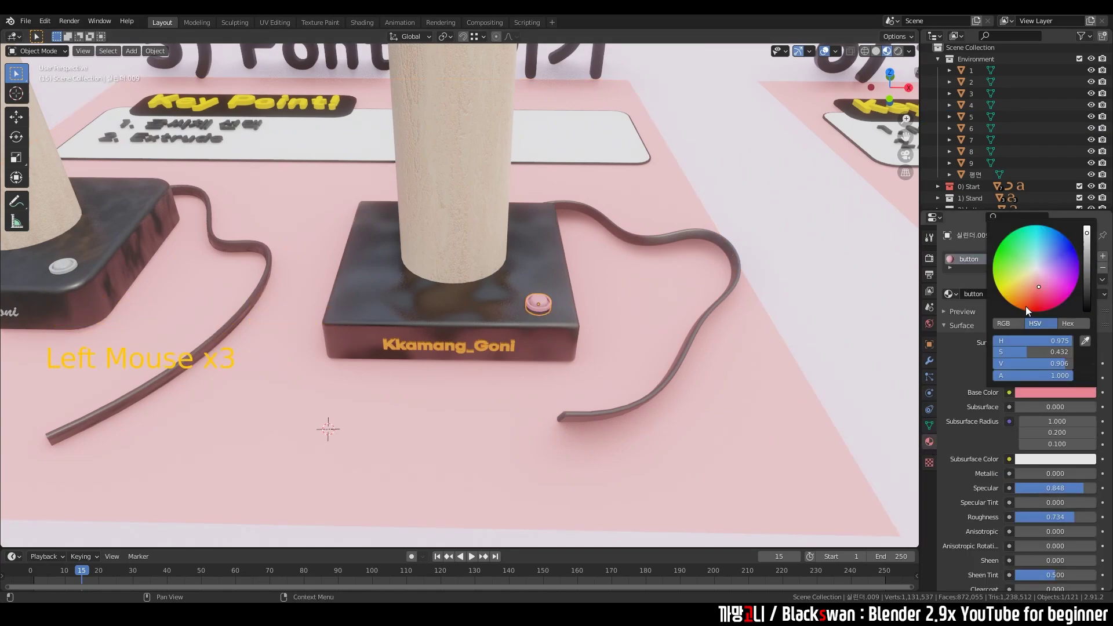
pyautogui.click(960, 296)
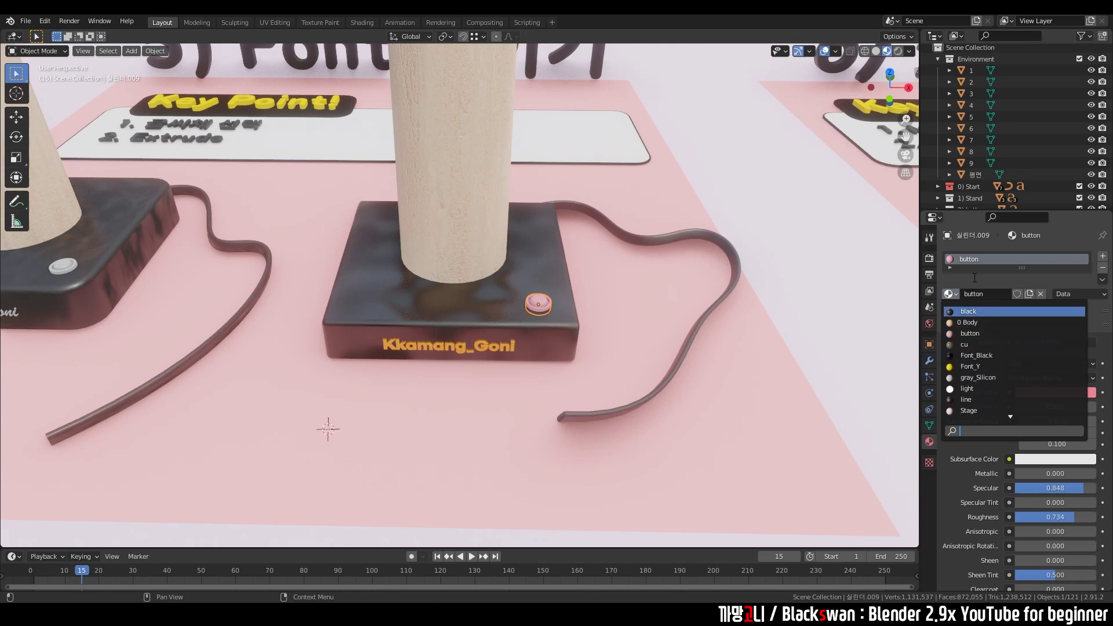
# Step: Rename the gold text material to 'Font' and assign it to the button
pyautogui.click(512, 347)
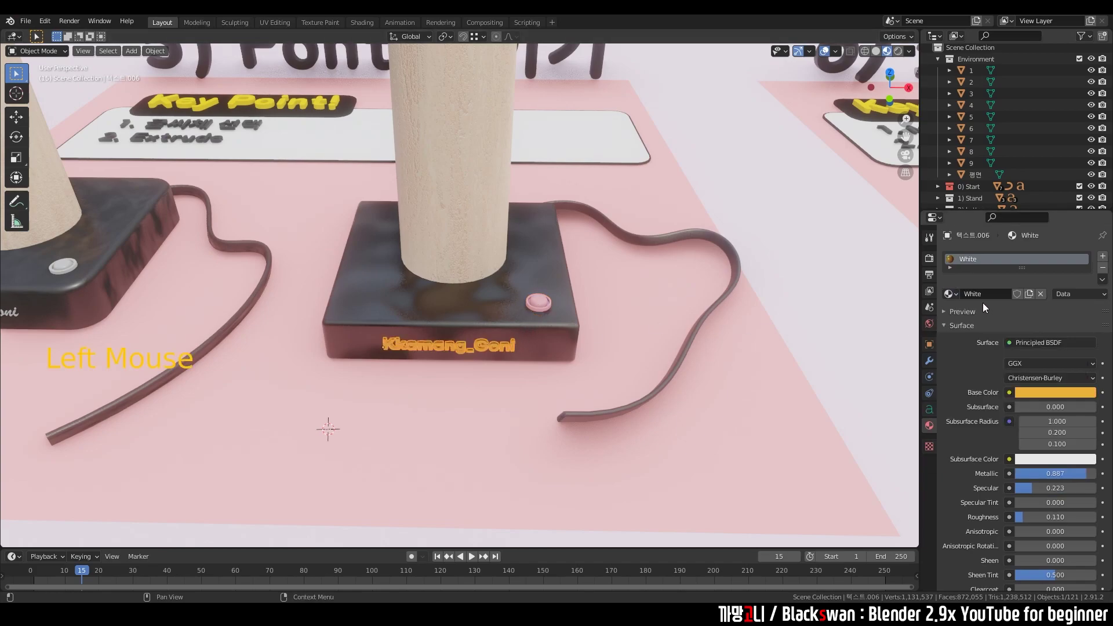
pyautogui.click(982, 296)
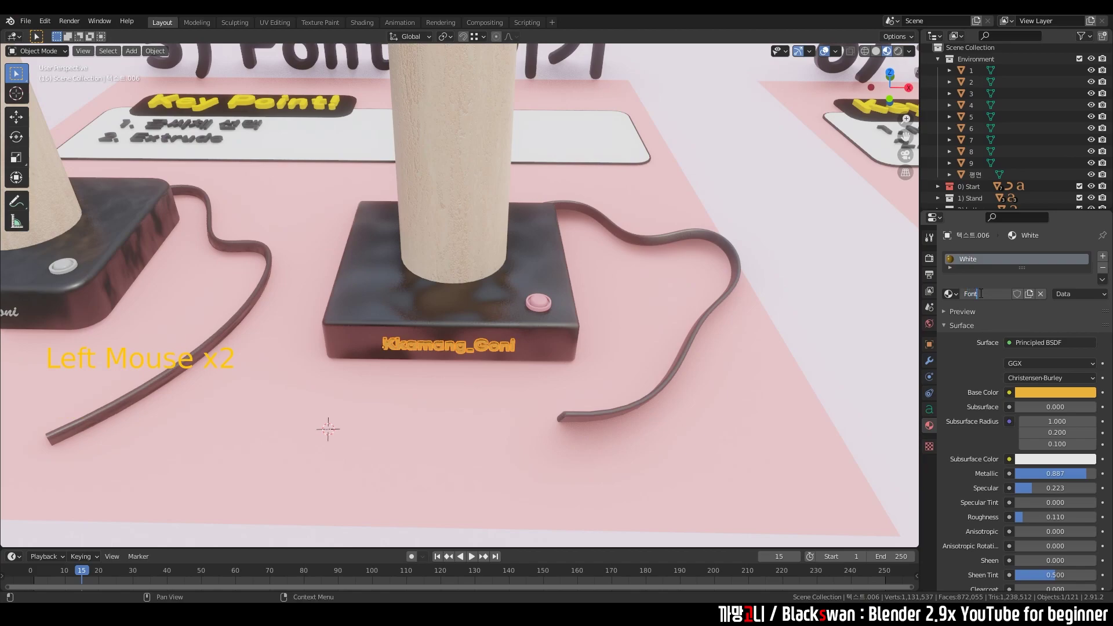
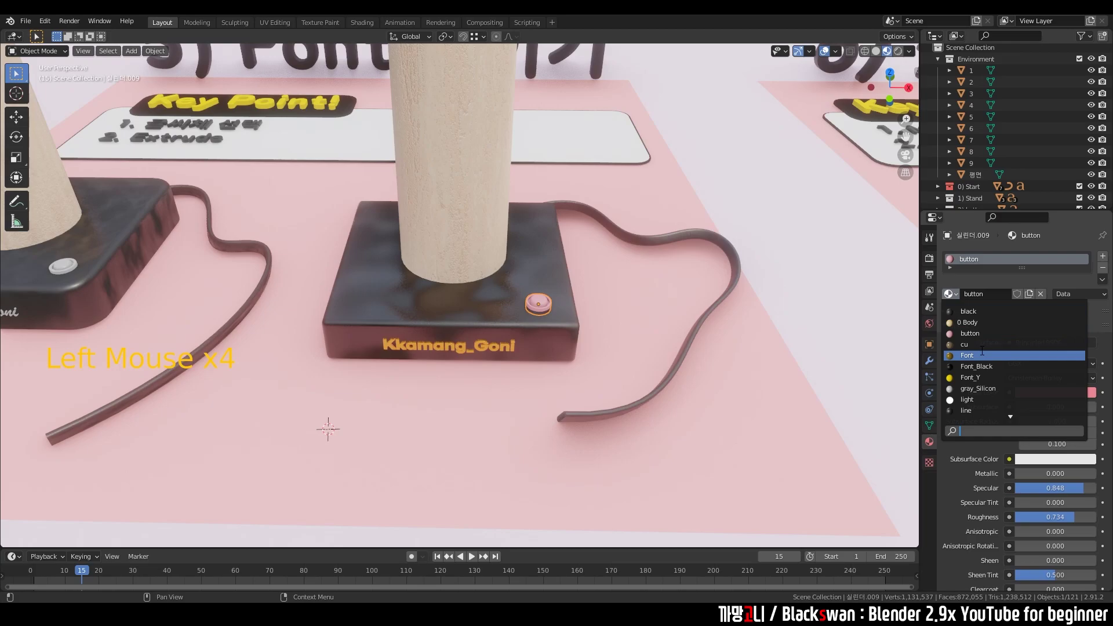
pyautogui.click(634, 332)
pyautogui.scroll(3)
pyautogui.middleClick(604, 346)
# Step: Orbit around the base to check the gold button alongside the lettering
pyautogui.click(613, 338)
pyautogui.middleClick(559, 350)
pyautogui.scroll(3)
pyautogui.scroll(-3)
pyautogui.click(603, 332)
pyautogui.middleClick(909, 486)
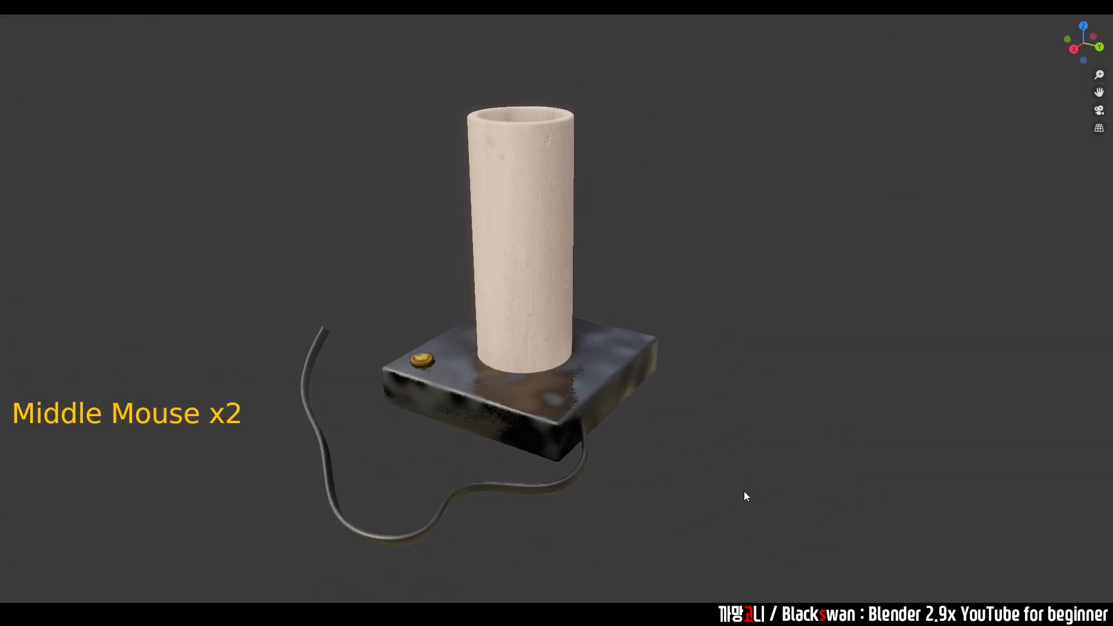
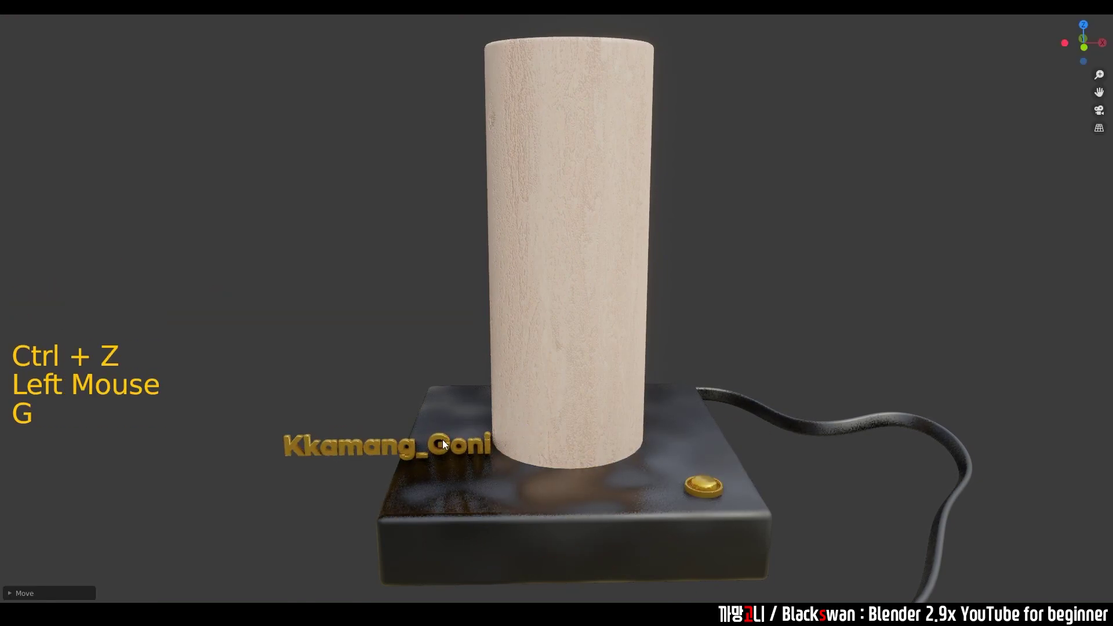
# Step: Undo stray tweaks and orbit around the finished lamp with gold text and button
pyautogui.press('ctrl+z')
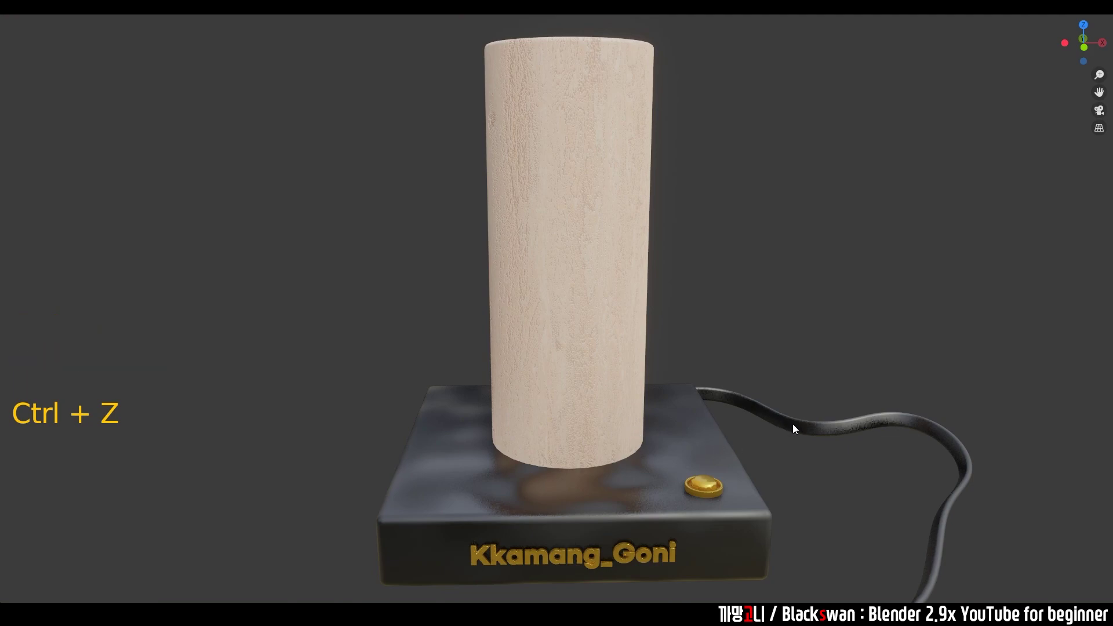
pyautogui.click(797, 427)
pyautogui.press('g')
pyautogui.press('ctrl+z')
pyautogui.click(859, 336)
pyautogui.middleClick(822, 365)
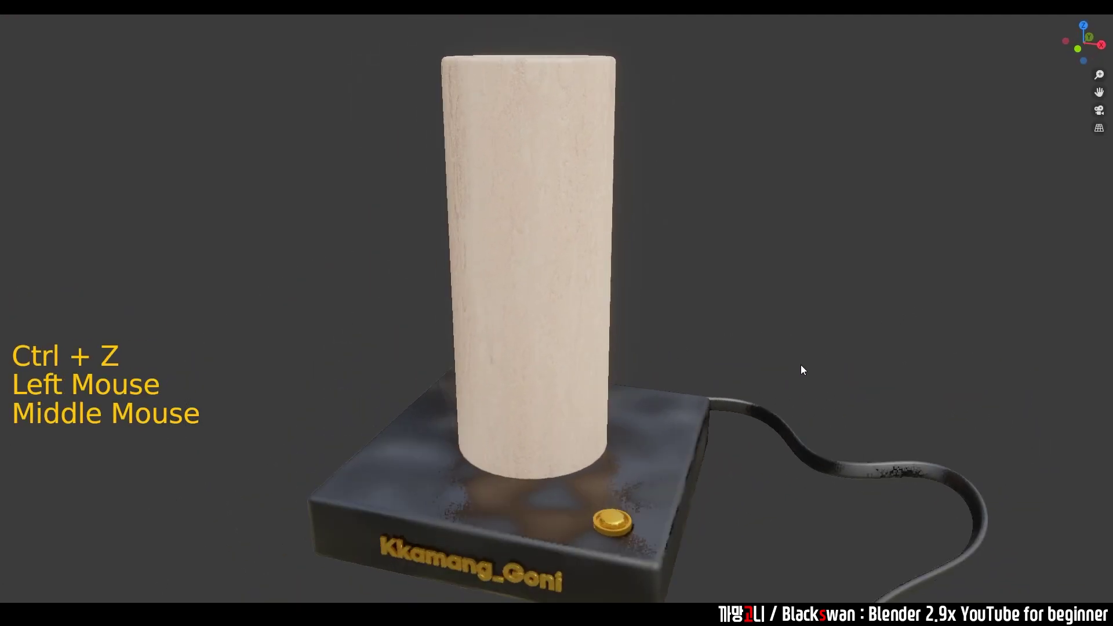
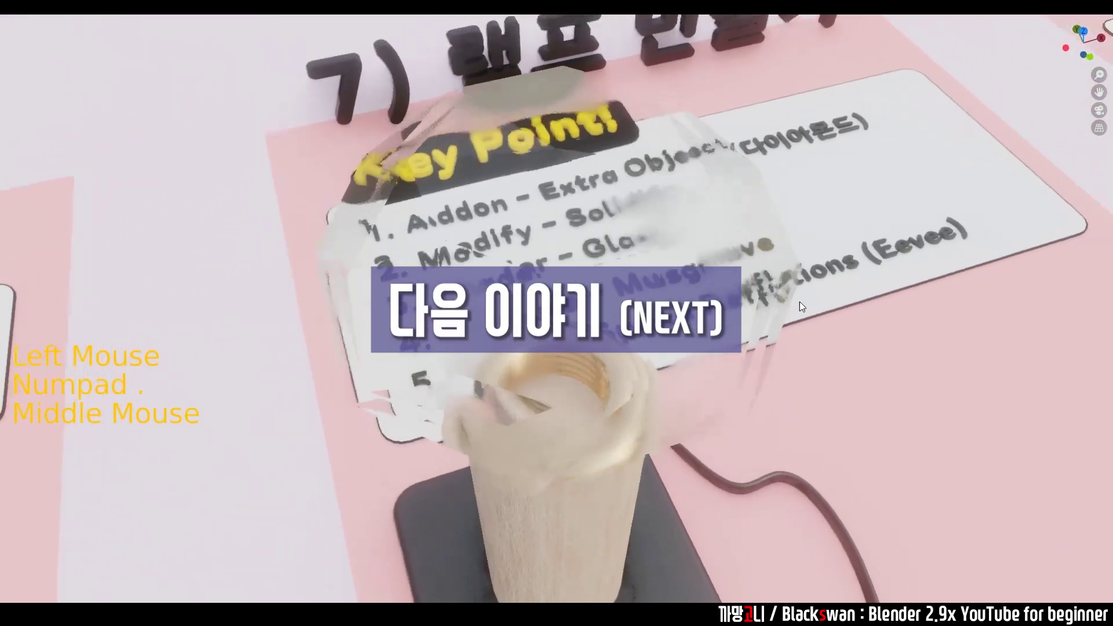
# Step: Zoom out to the next lamp display and focus in on its glass shade and bulb base
pyautogui.scroll(-3)
pyautogui.middleClick(822, 288)
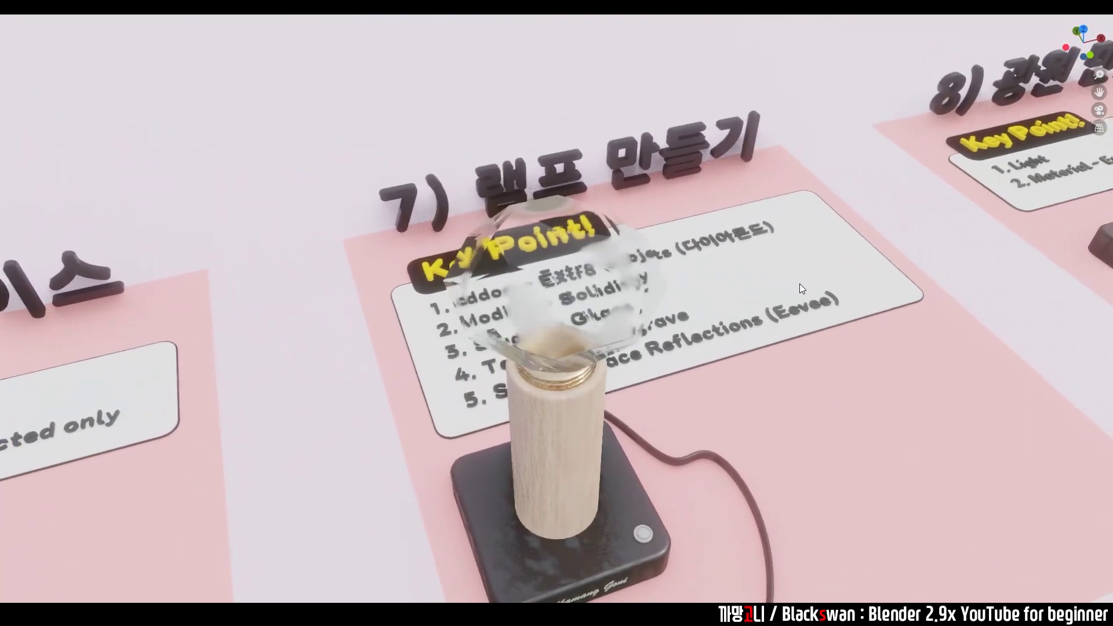
pyautogui.scroll(-3)
pyautogui.middleClick(377, 392)
pyautogui.click(315, 416)
pyautogui.press('KP_Decimal')
pyautogui.middleClick(419, 436)
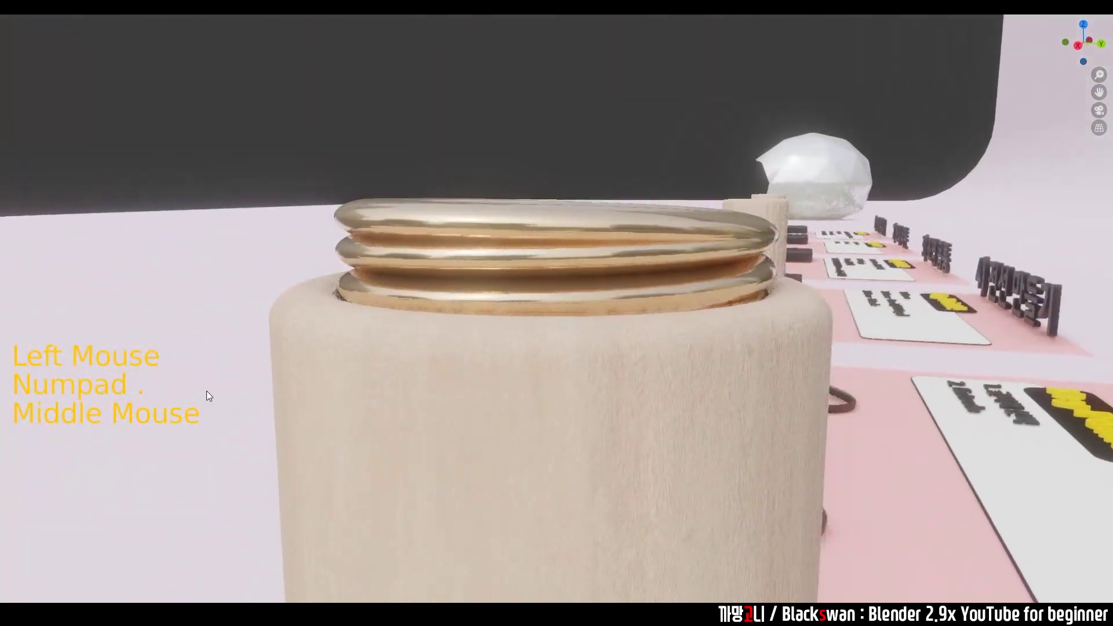